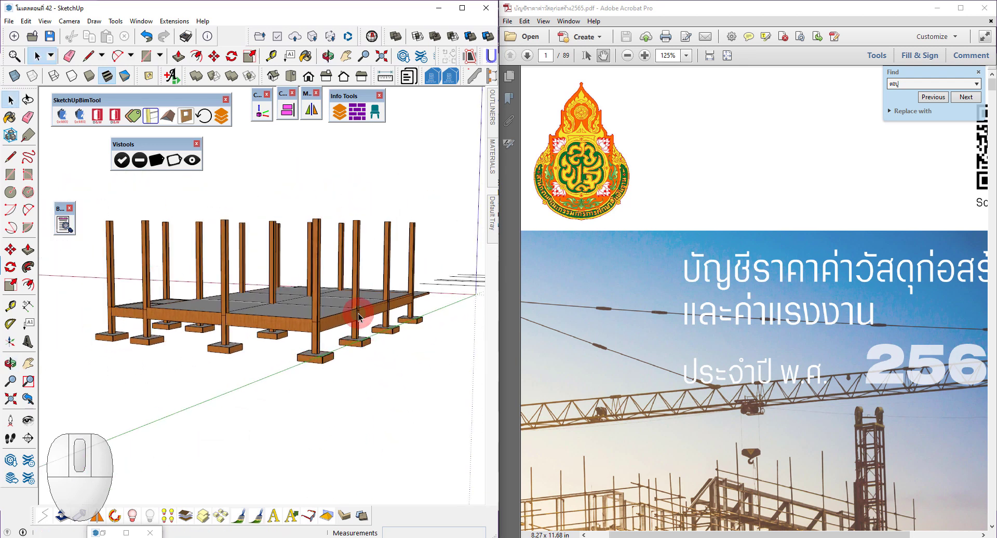
Step: Orbit around the structure model to view it from another angle
middle_click(323, 276)
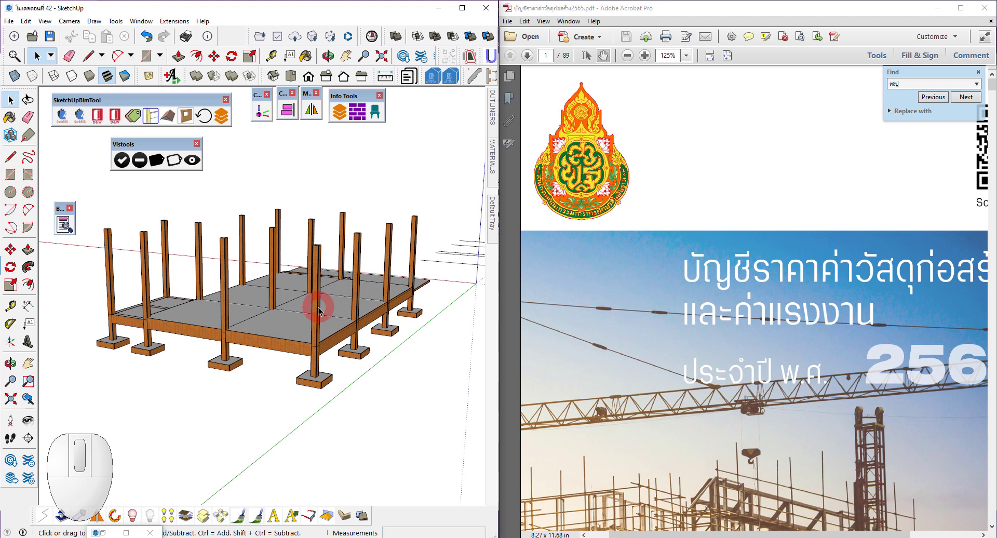
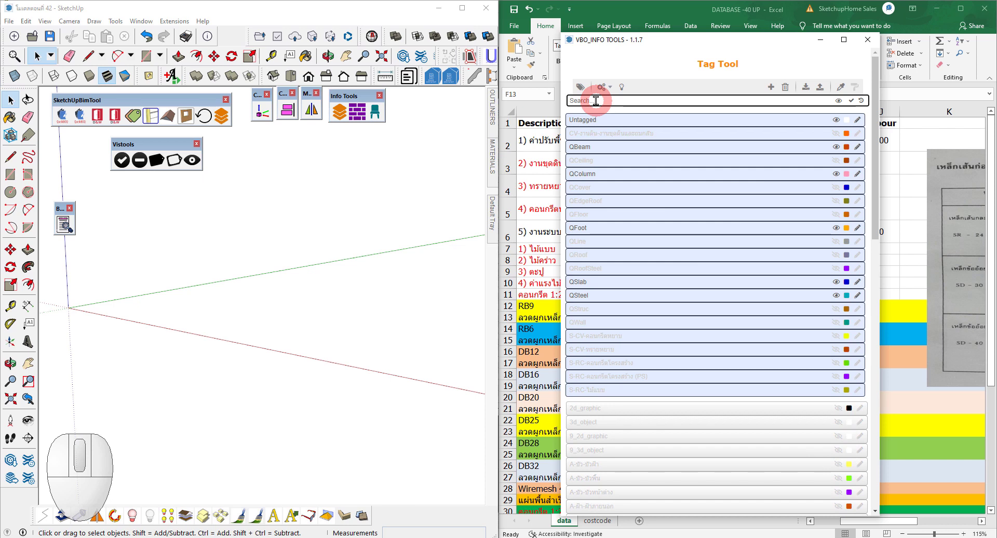
Step: Filter the Tag Tool list to tags whose names contain 2d
key("2")
key("BackSpace")
key("d")
key("Return")
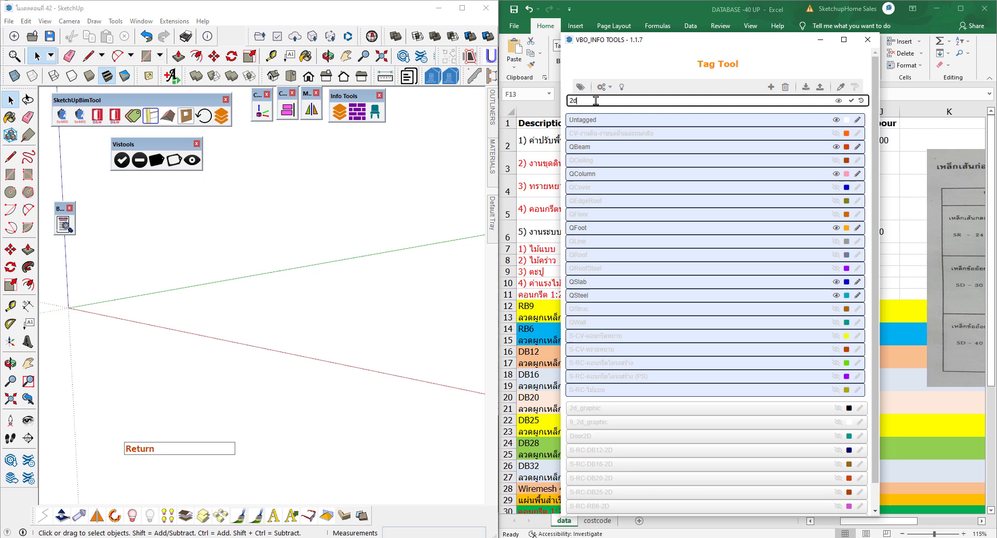
scroll("down", 3)
scroll("up", 3)
scroll("down", 3)
Step: Delete the first S-RC 2D rebar tags via their right-click Delete option
right_click(613, 430)
left_click(616, 405)
right_click(609, 441)
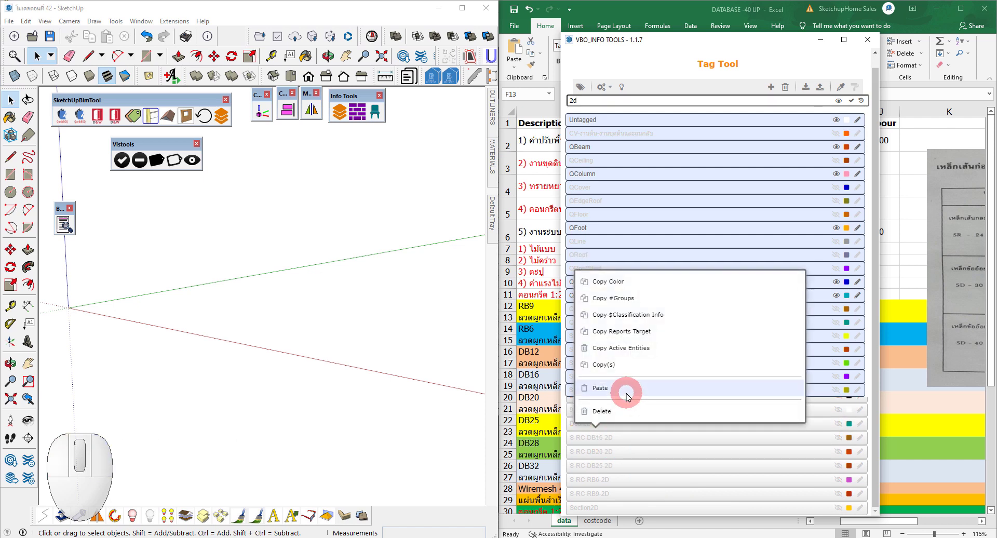
left_click(625, 412)
left_click(606, 452)
right_click(606, 452)
left_click(617, 426)
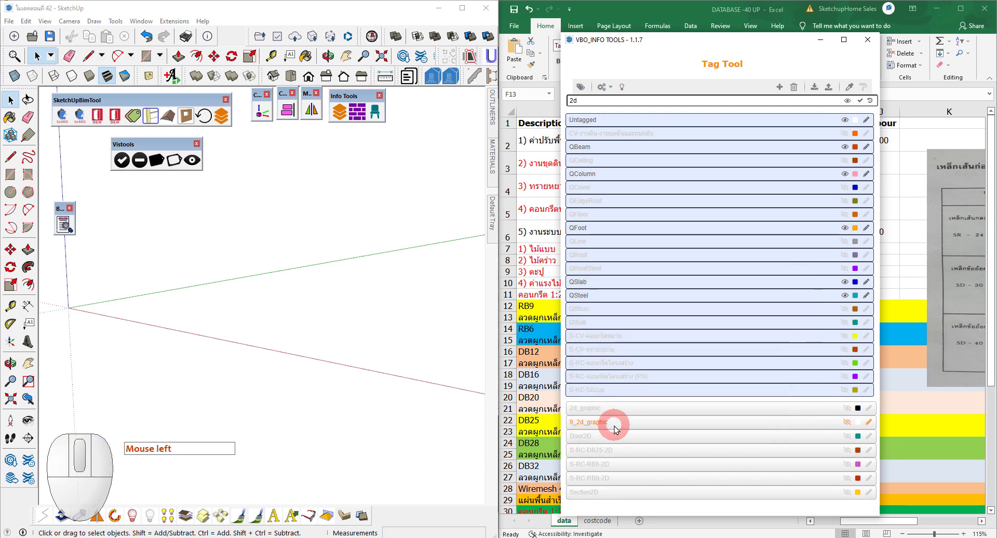
Step: Delete the remaining S-RC 2D rebar tags the same way
right_click(616, 452)
left_click(620, 427)
right_click(608, 452)
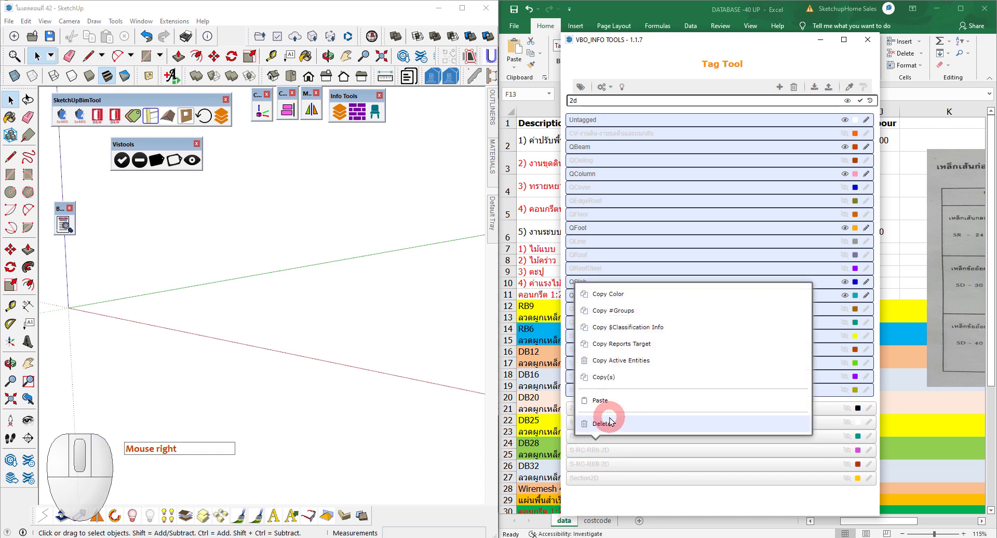
left_click(616, 428)
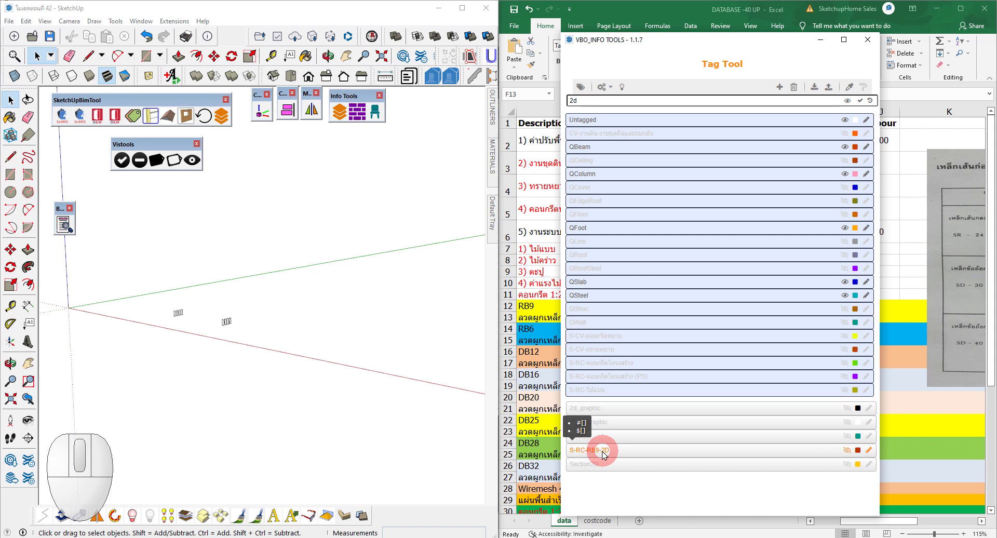
right_click(607, 454)
left_click(615, 430)
scroll("up", 3)
Step: Show the untagged rebar geometry and inspect the beam stirrup cages in the viewport
middle_click(221, 341)
key("space")
left_click(262, 369)
left_click(263, 368)
left_click(263, 369)
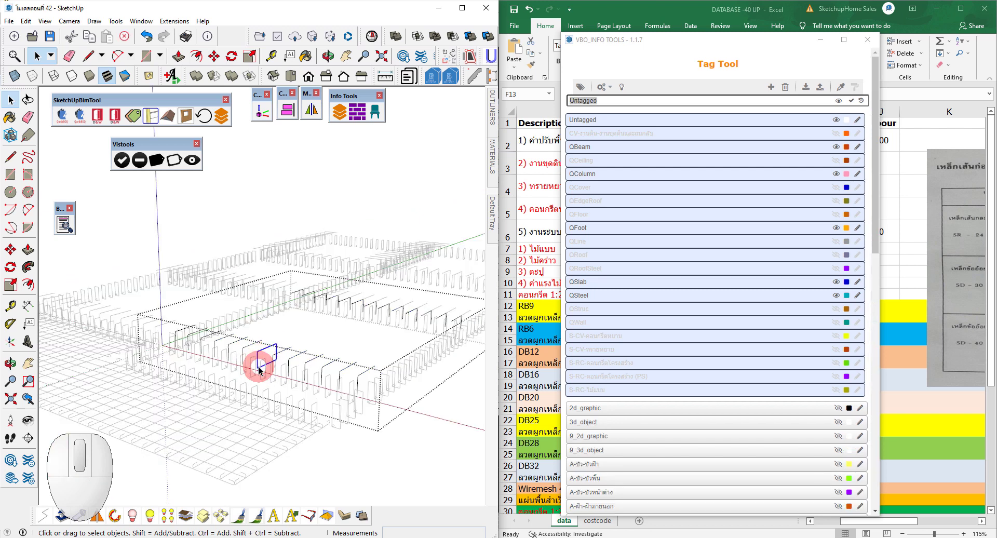
left_click(391, 407)
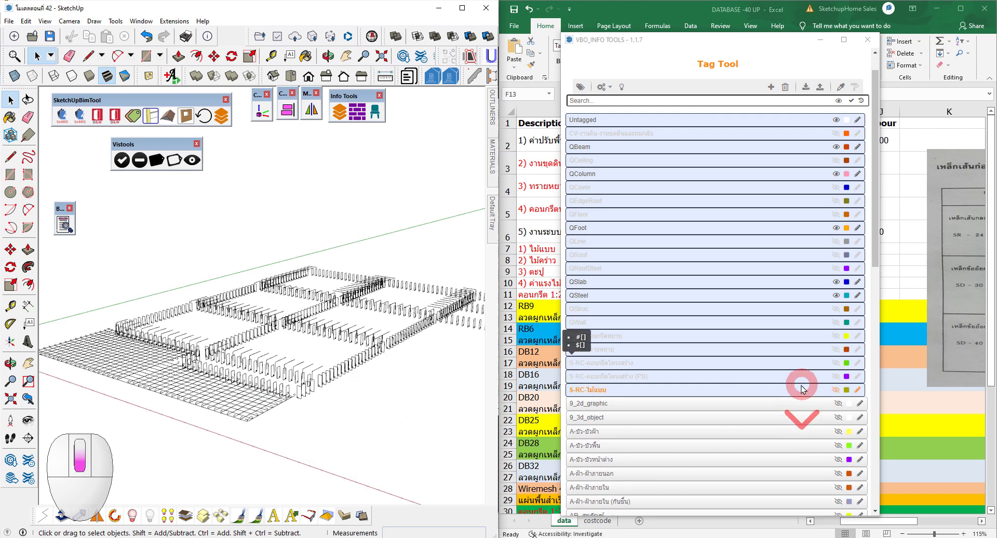
middle_click(290, 334)
scroll("up", 3)
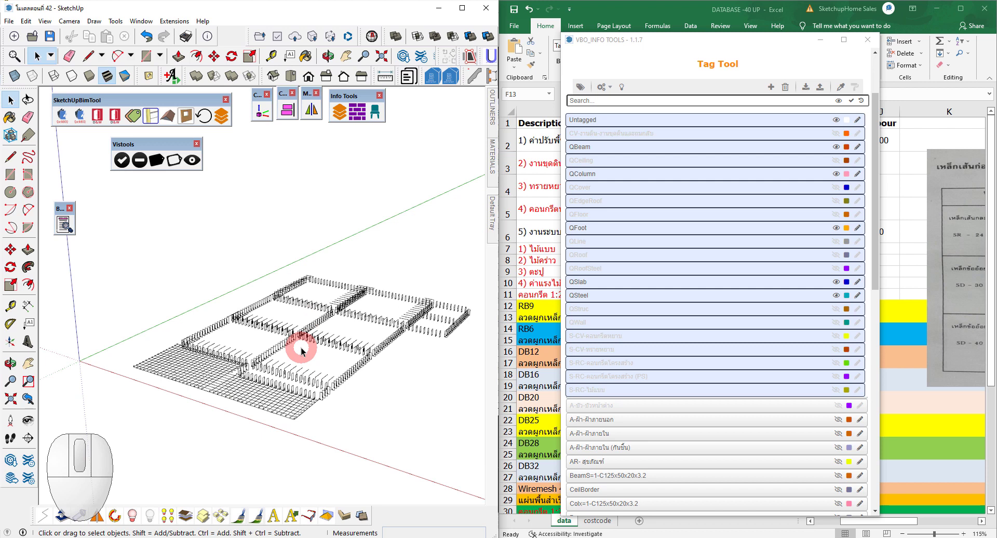
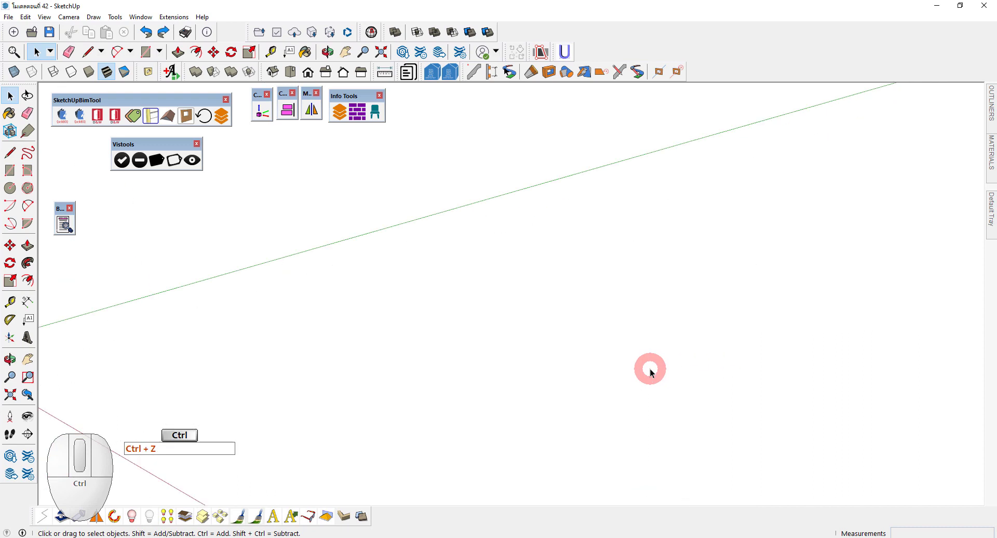
Step: Undo and redo with shortcut keys so the slabs are hidden, leaving posts, beams and footings
key("ctrl+z")
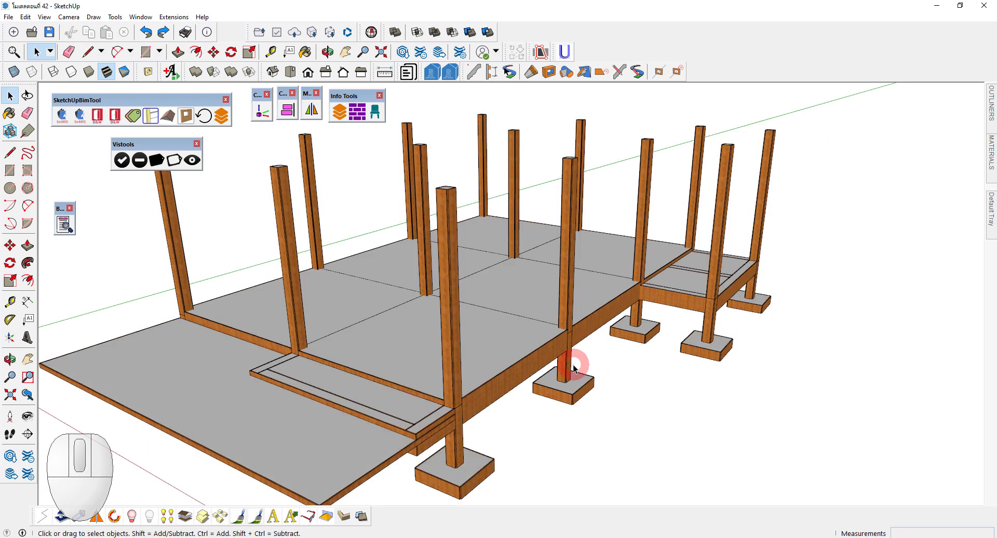
key("ctrl+y")
key("ctrl+y")
key("ctrl+y")
key("ctrl+y")
key("ctrl+y")
key("ctrl+y")
key("ctrl+z")
key("ctrl+z")
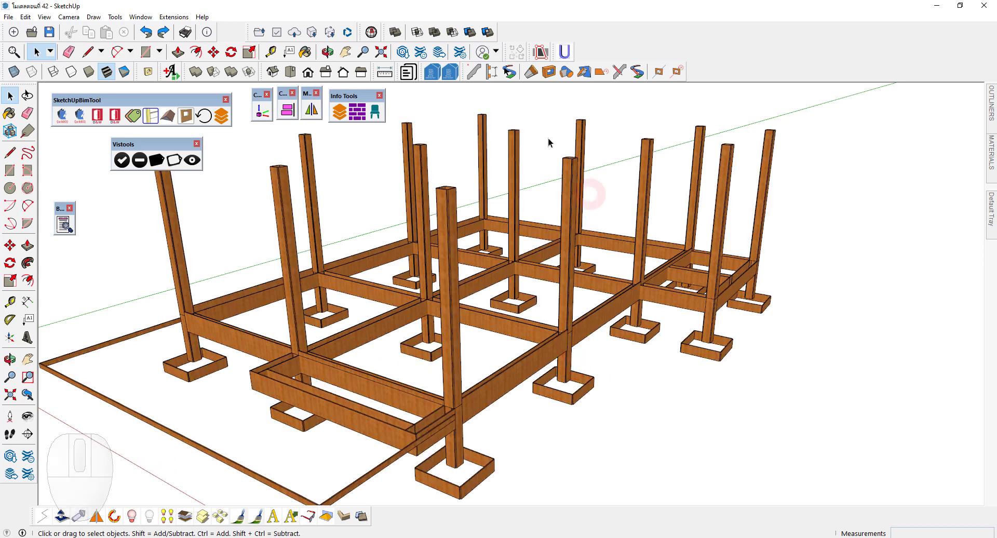
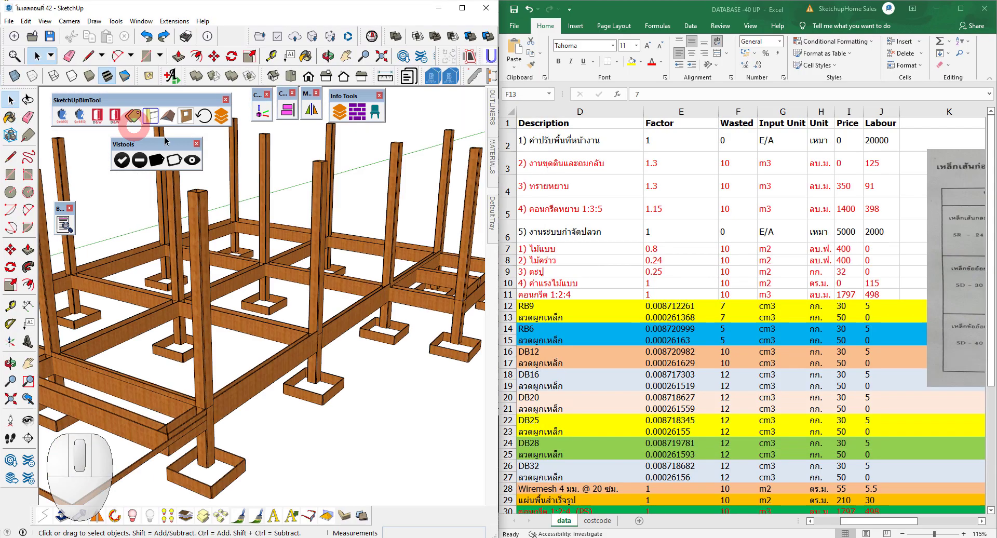
Step: Hide the S-RC-ไม้แบบ formwork tag in the Tag Tool, emptying the viewport
left_click_drag(394, 274, 279, 282)
middle_click(278, 282)
scroll("up", 3)
left_click(341, 115)
middle_click(645, 264)
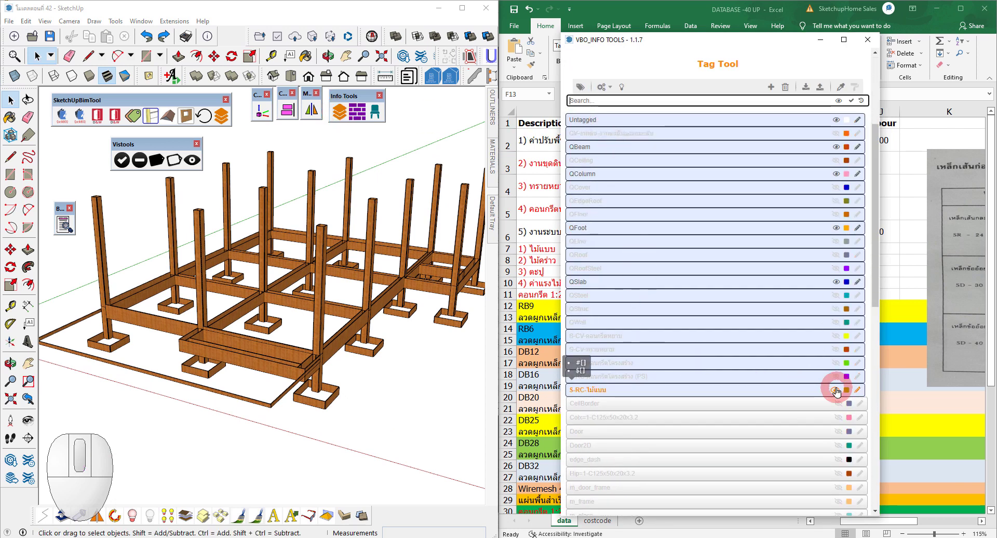
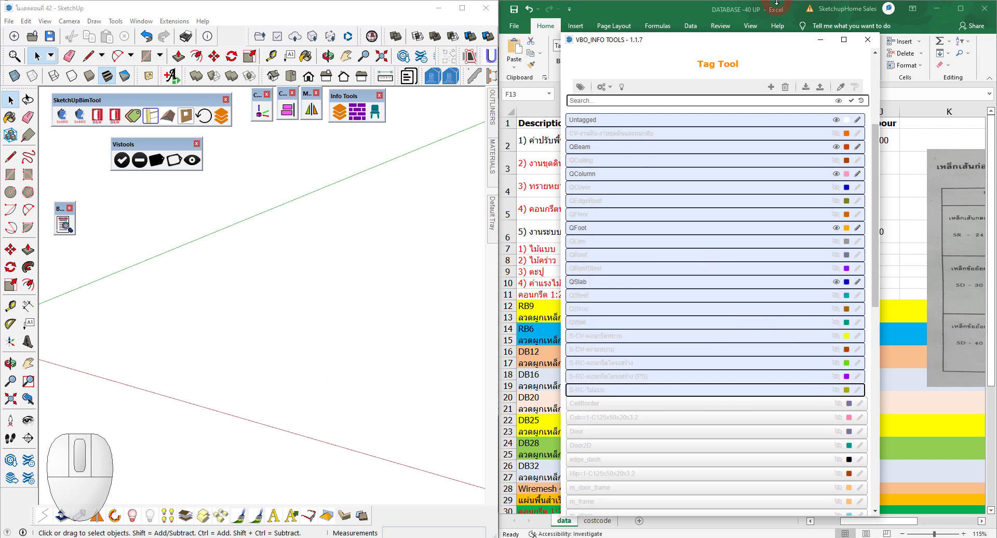
Step: Maximize SketchUp, filter the tray Tags panel to 2d and select the 2D rebar tags
left_click(460, 12)
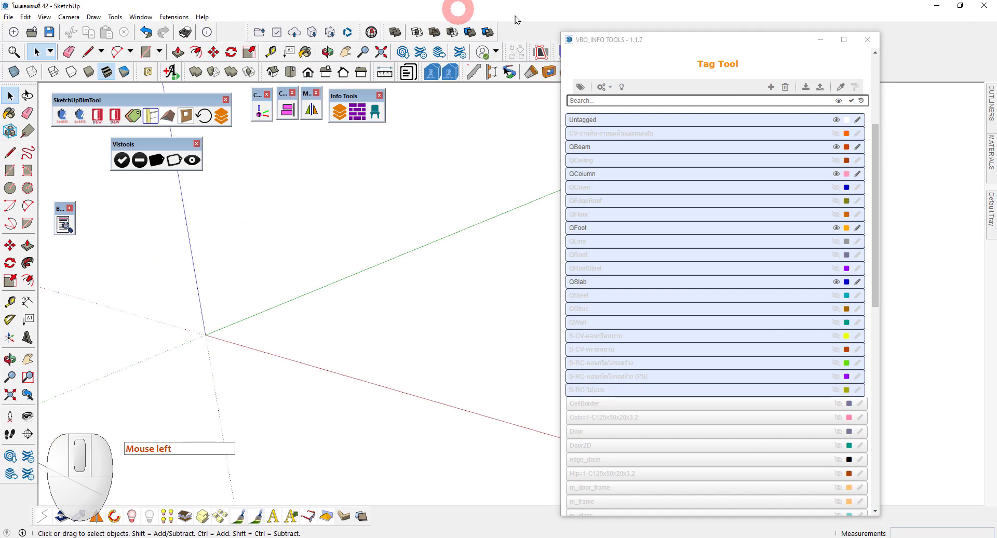
left_click(826, 49)
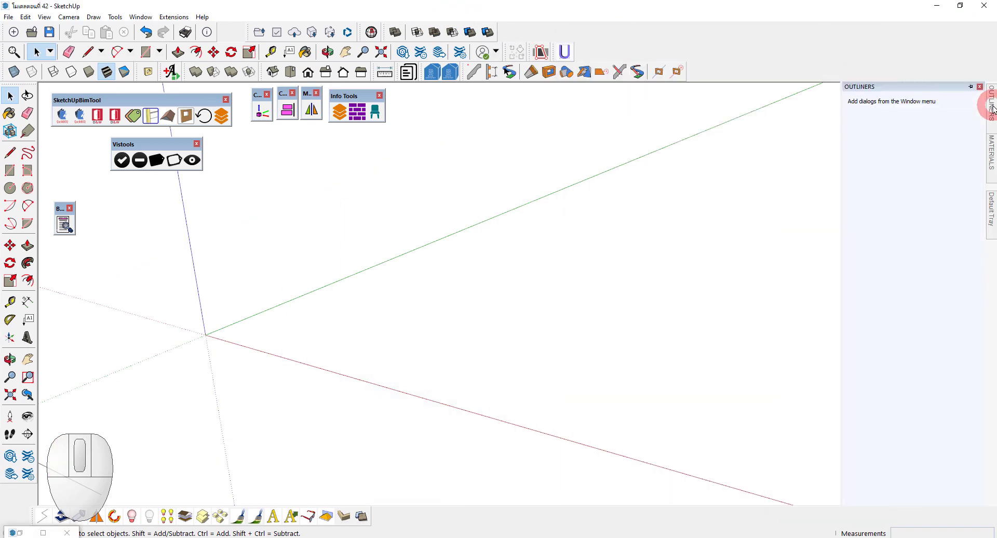
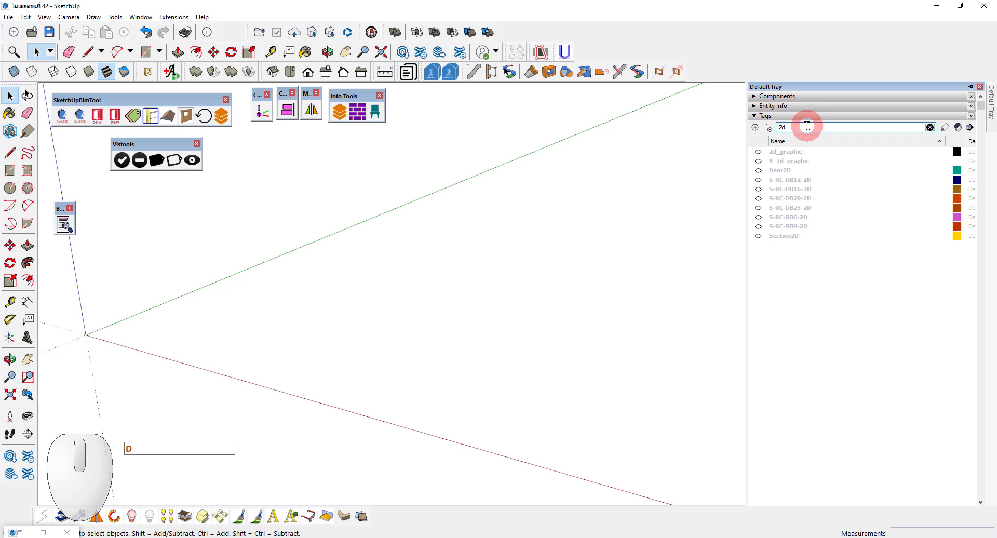
left_click(781, 182)
left_click(795, 228)
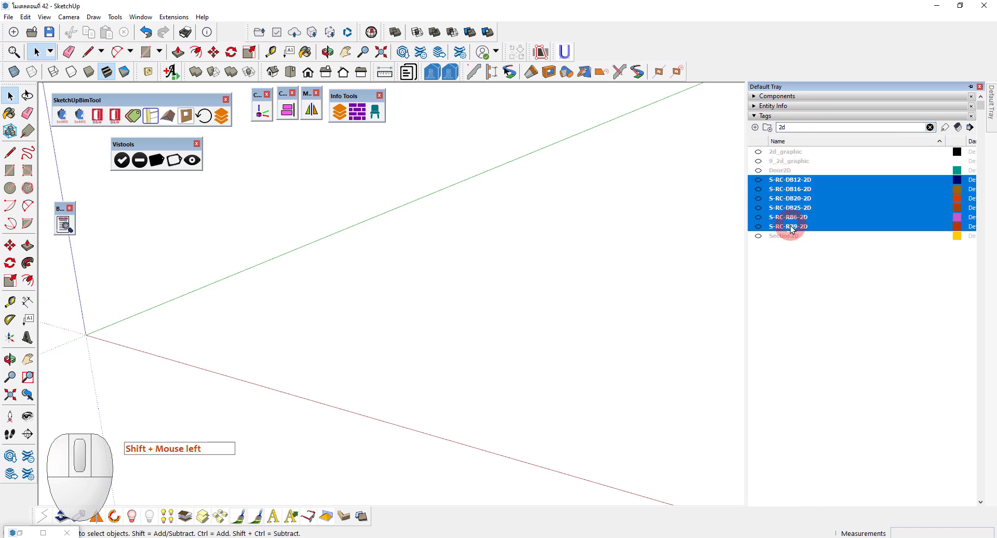
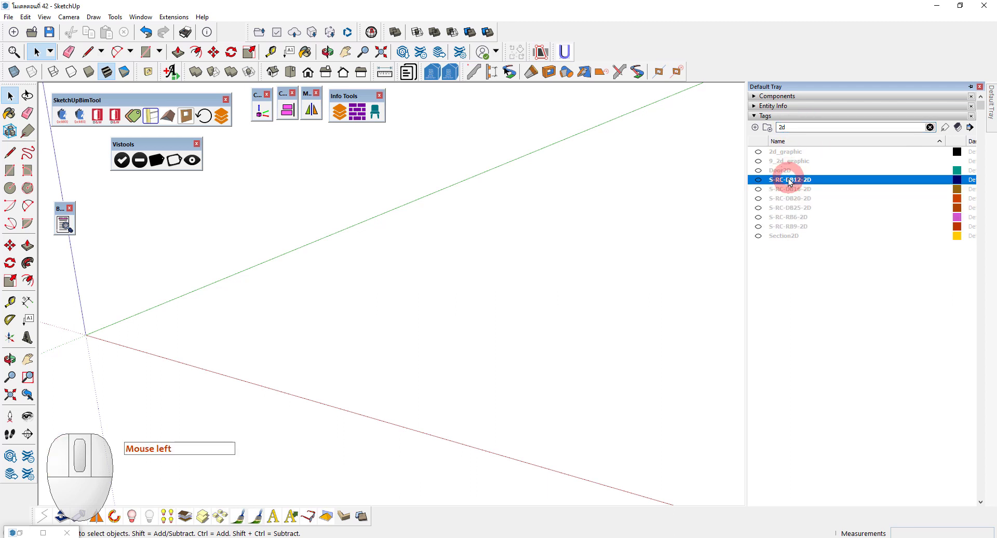
left_click(797, 230)
right_click(789, 183)
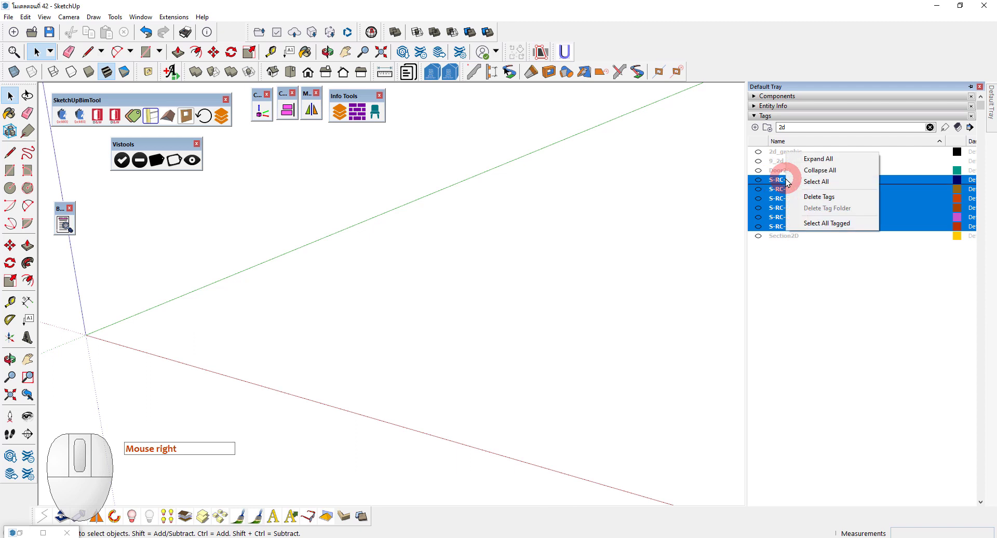
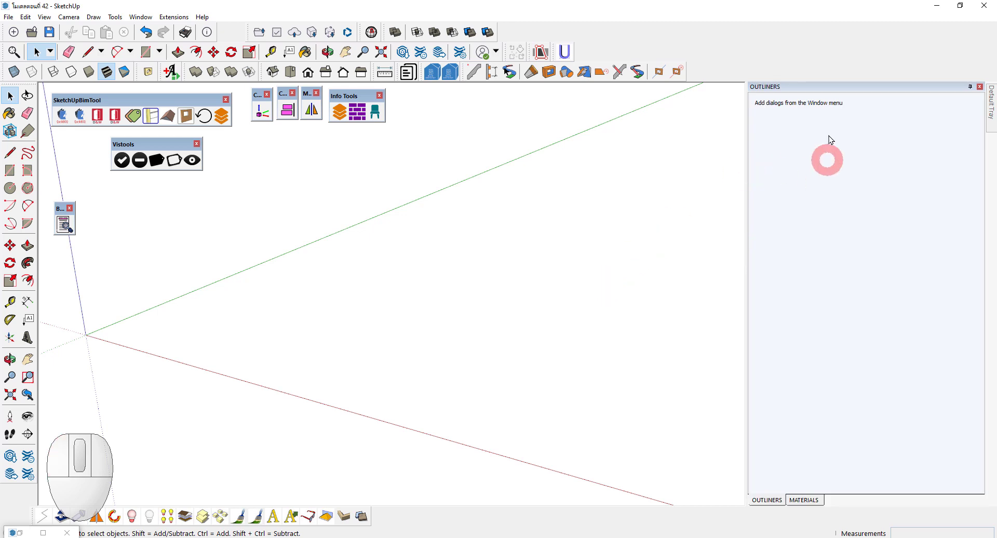
Step: Add rebar tags S-RC-RB9 and S-RC-DB25 through S-RC-DB32 in the Tag Tool
left_click(974, 89)
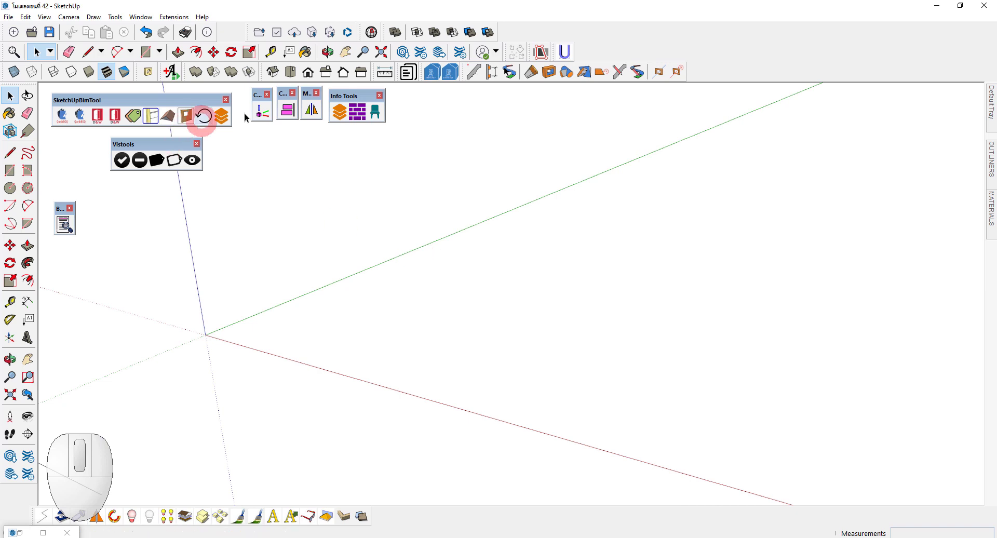
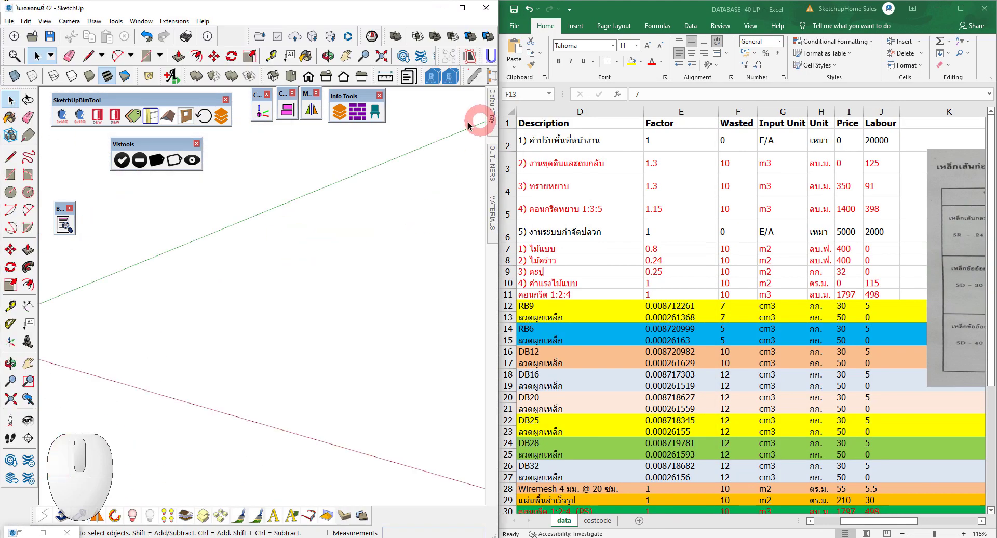
left_click(348, 117)
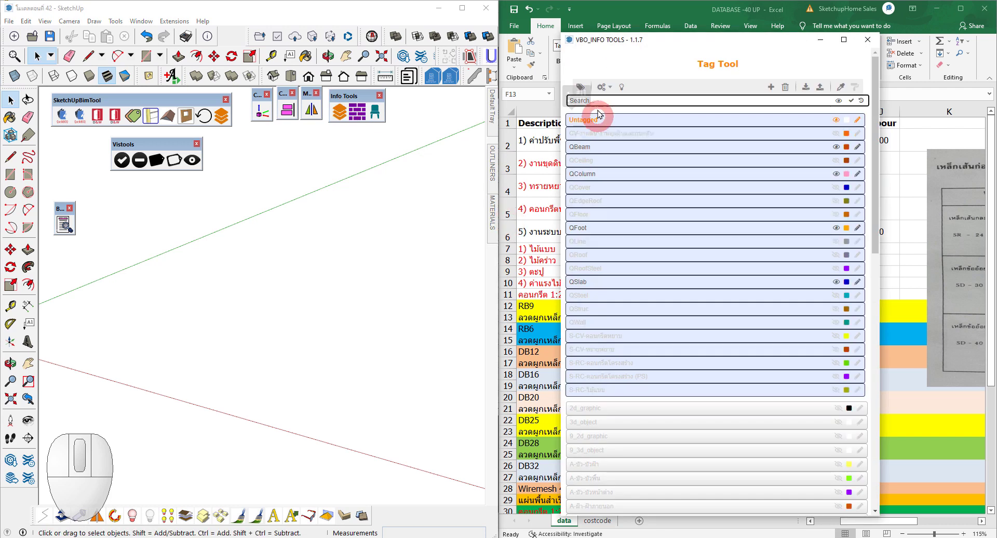
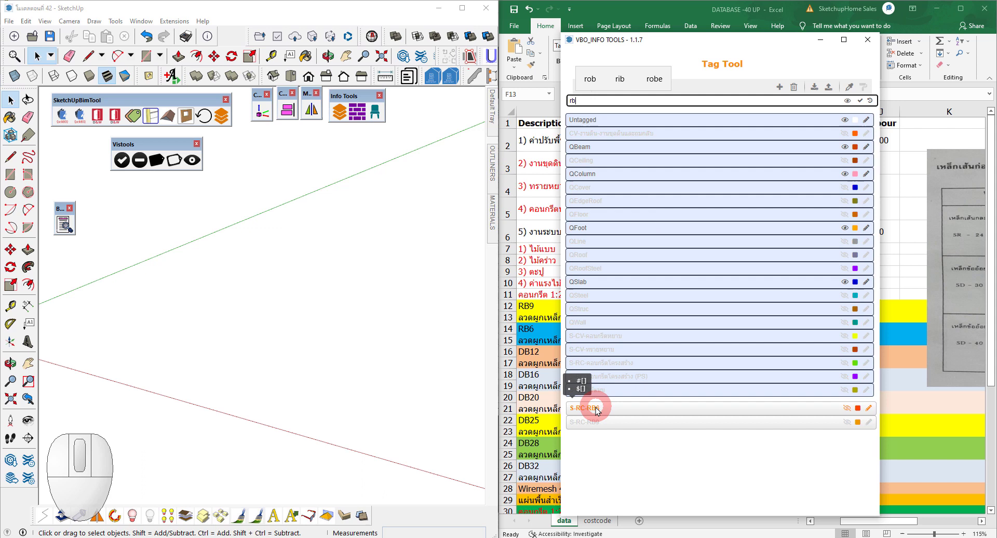
left_click(600, 411)
left_click(603, 424)
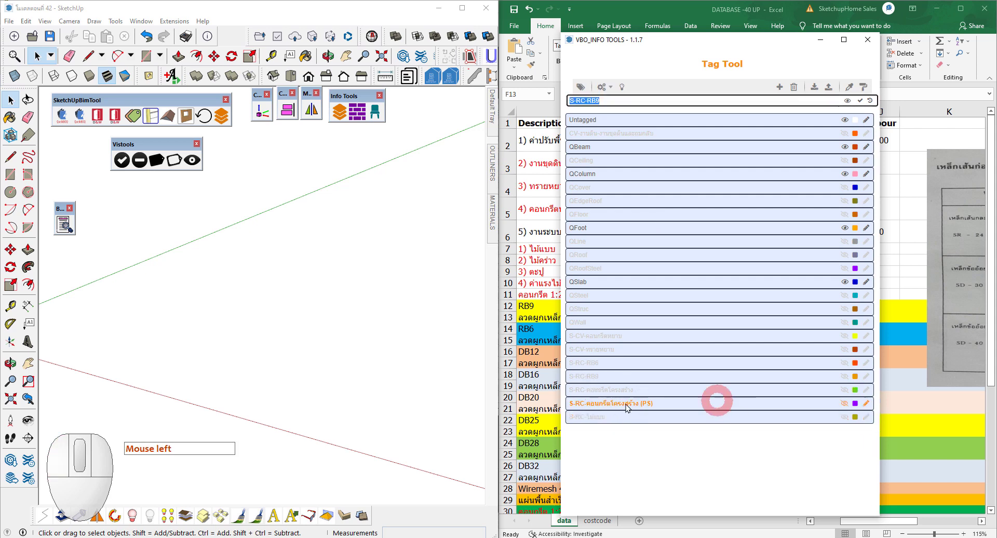
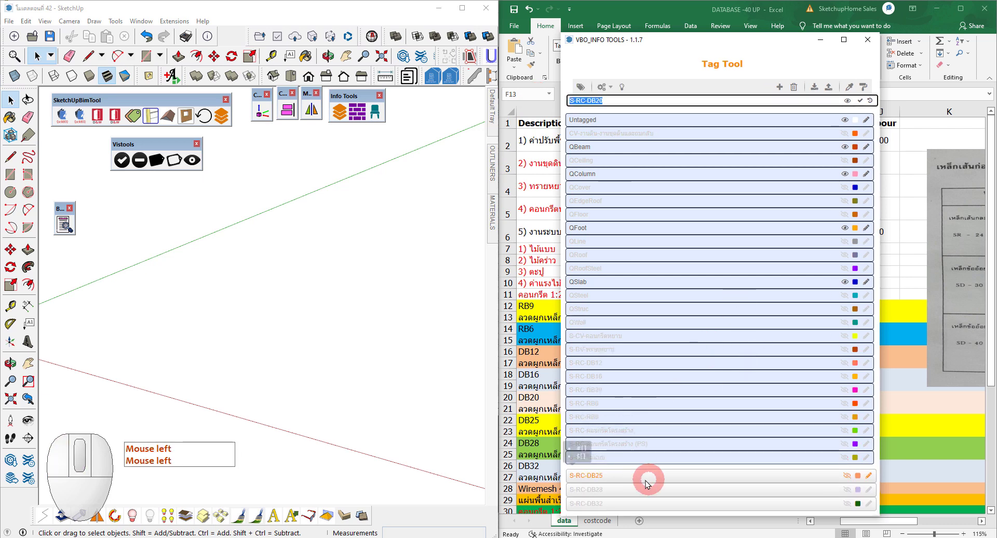
double_click(635, 479)
left_click(634, 492)
left_click(637, 502)
left_click(654, 446)
middle_click(672, 413)
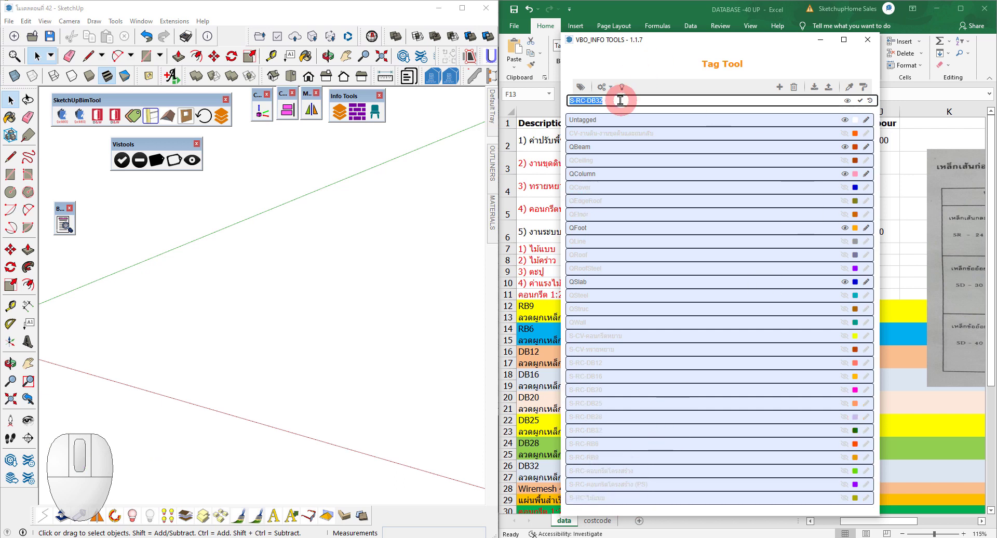
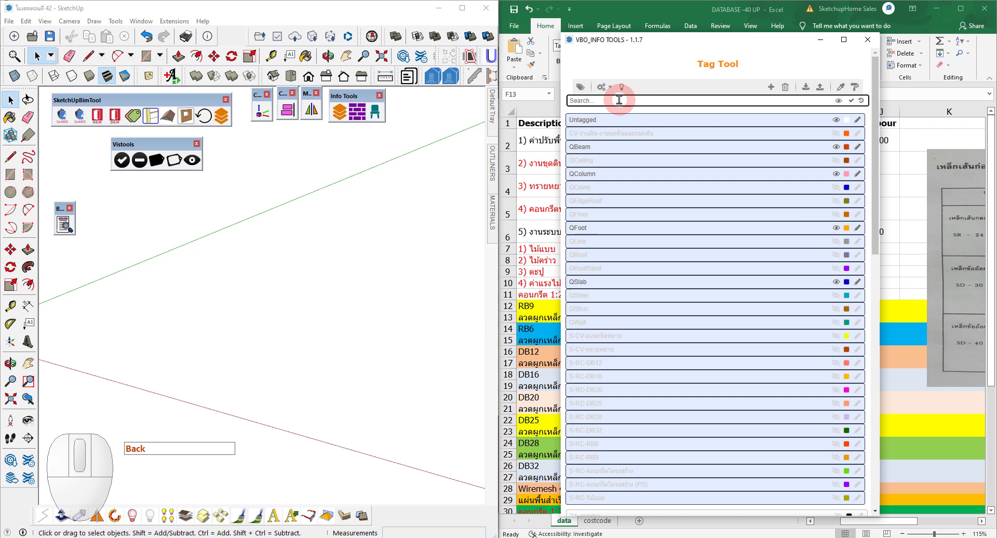
scroll("down", 3)
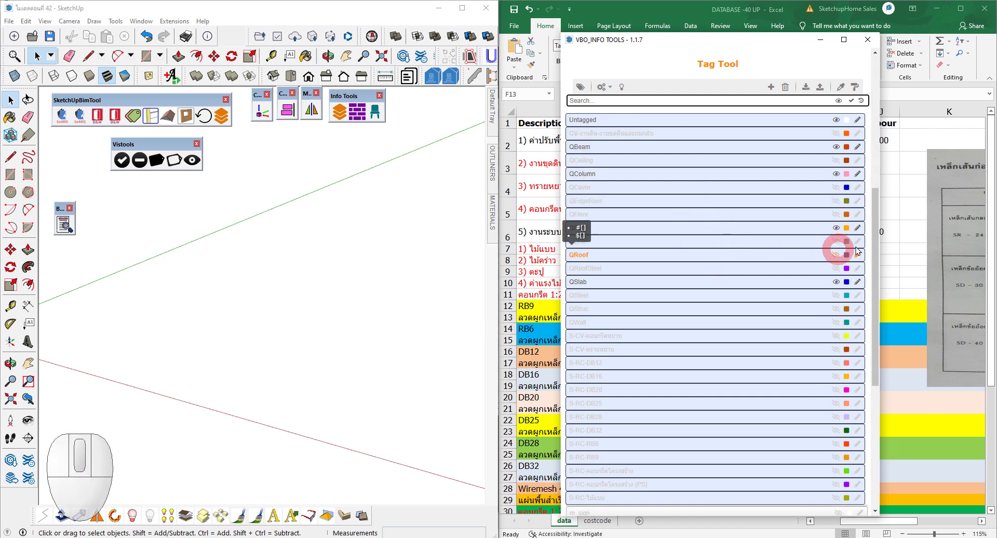
Step: Reposition the Tag Tool window over the spreadsheet and select the S-RC-RB6 tag
left_click_drag(876, 263, 876, 382)
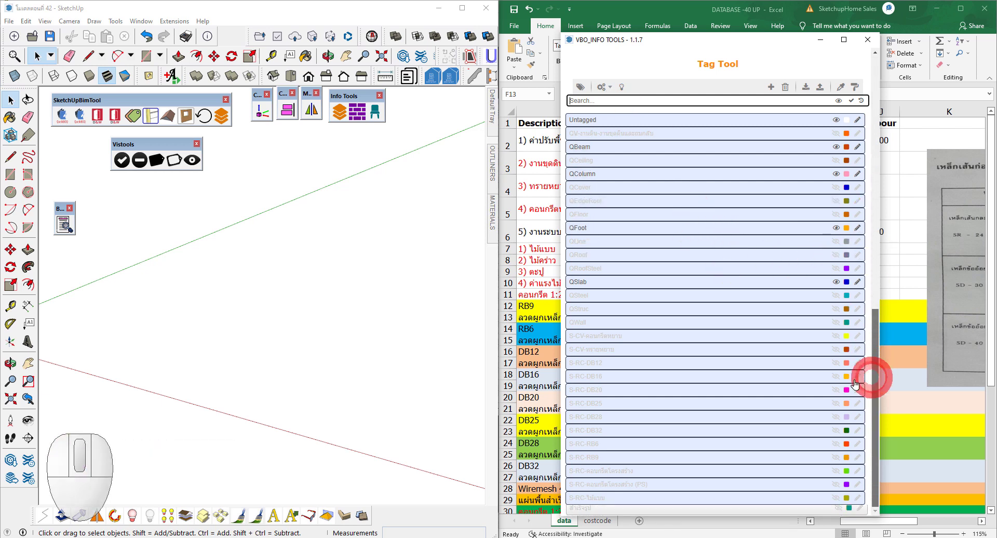
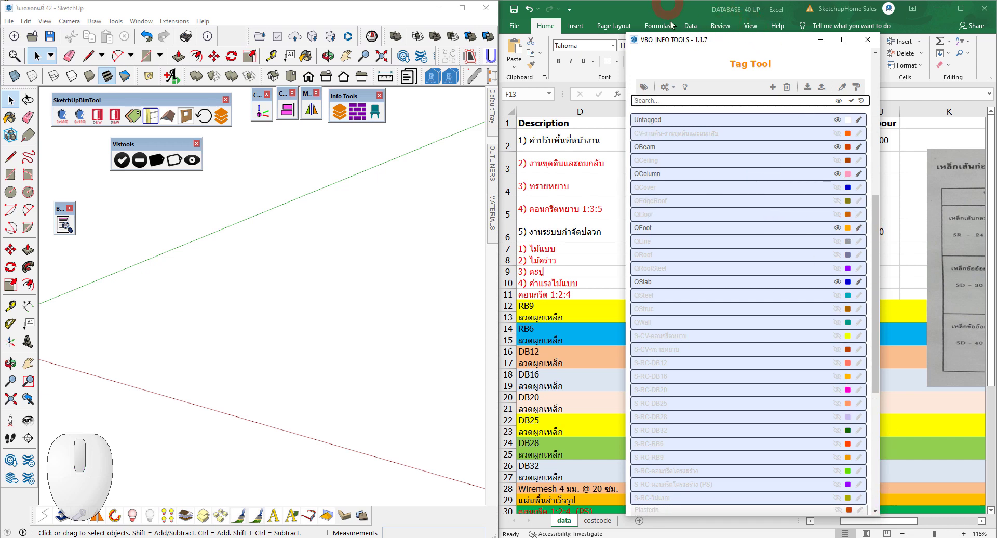
left_click(665, 44)
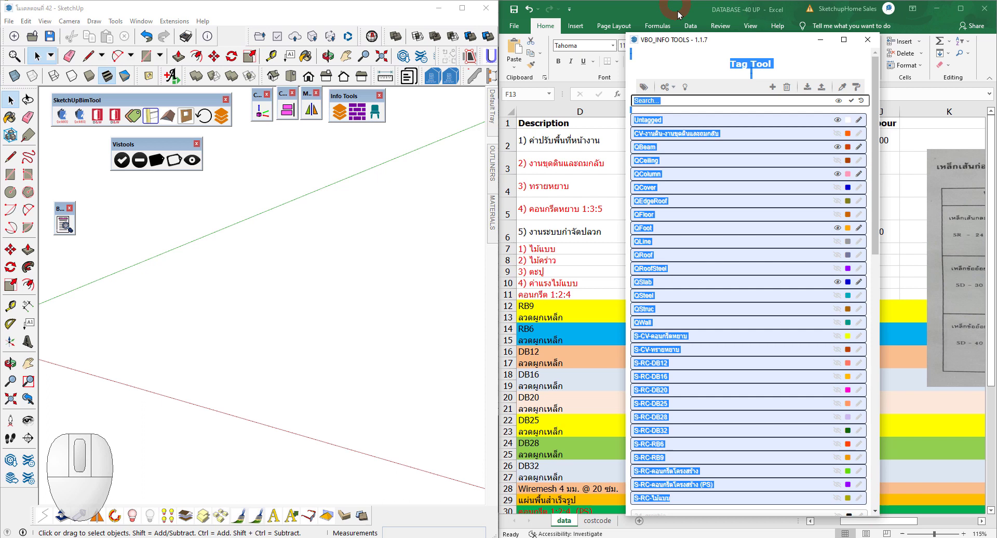
left_click_drag(735, 47, 716, 96)
left_click(759, 219)
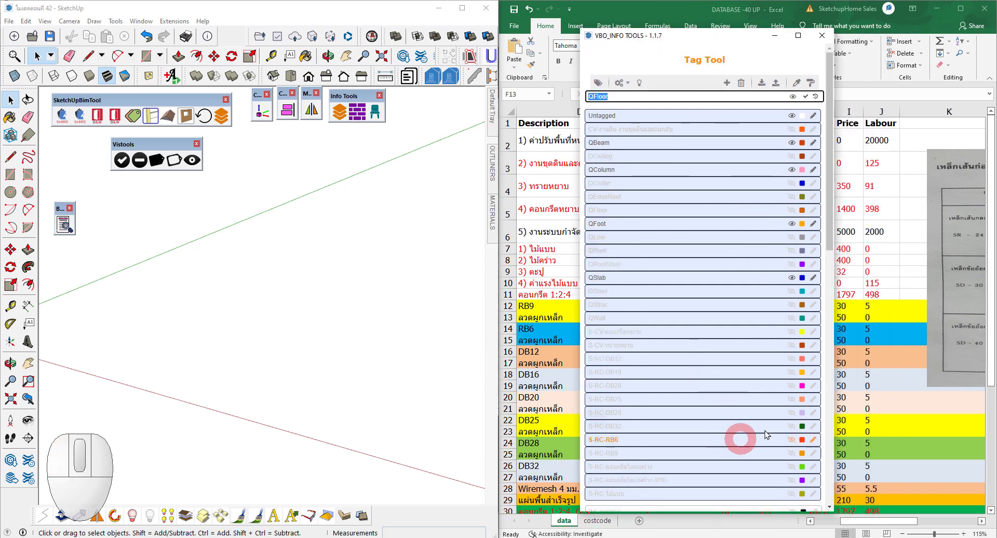
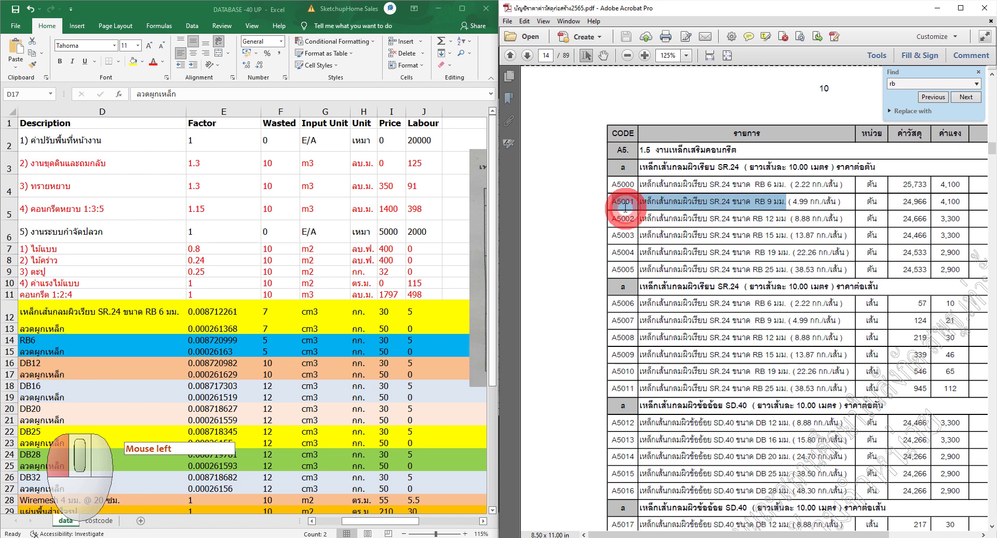
Step: Undo the long description edit so cell D12 reads RB9 again
key("ctrl+c")
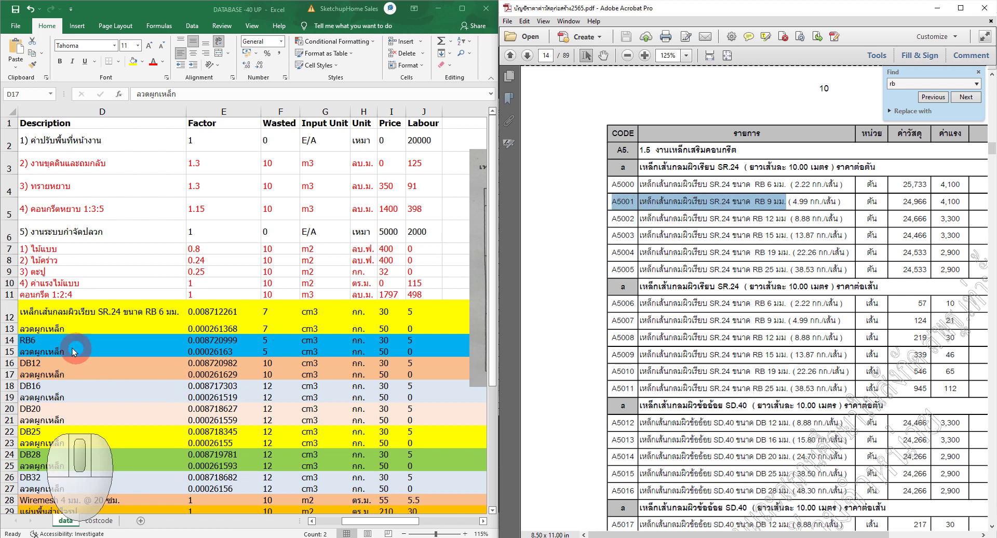
left_click(113, 370)
key("ctrl+z")
key("ctrl+z")
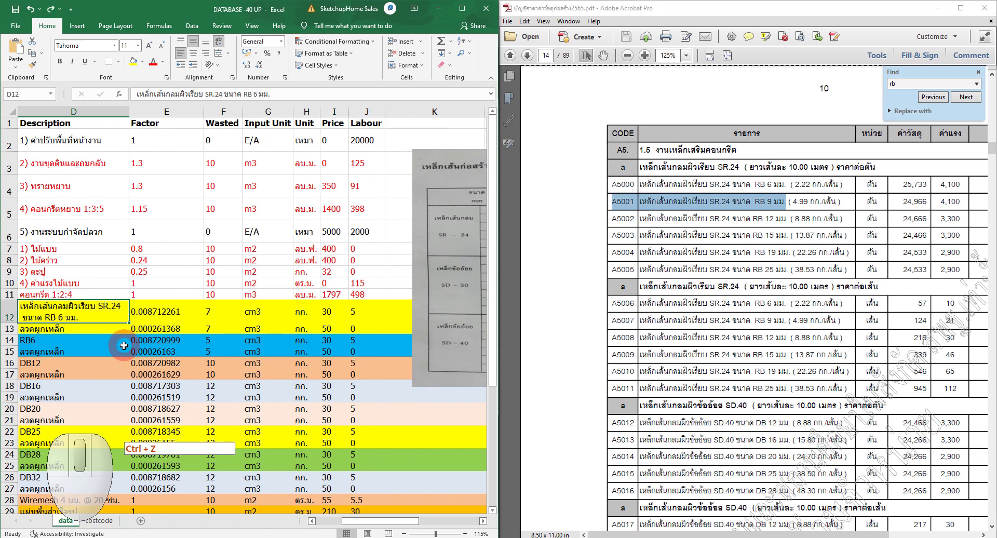
key("ctrl+z")
key("ctrl+z")
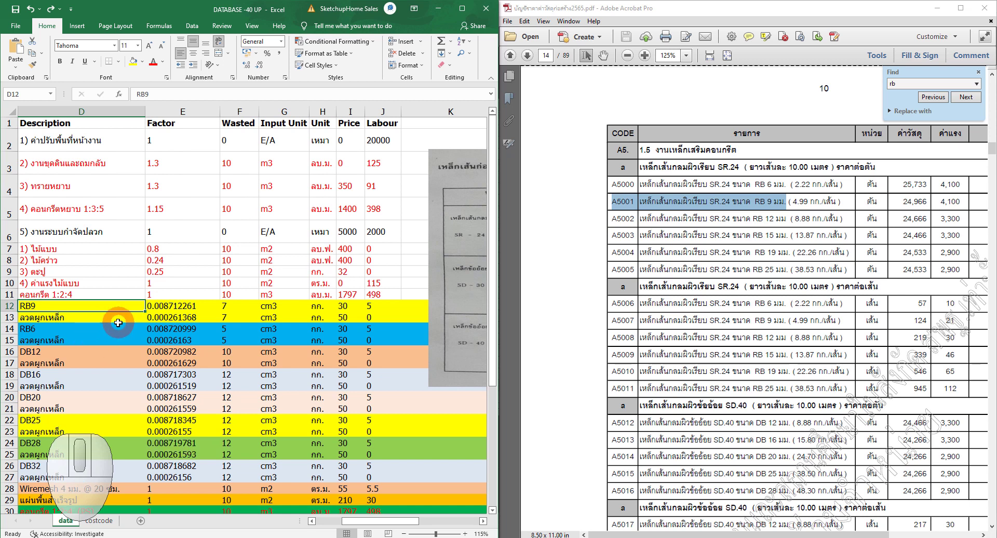
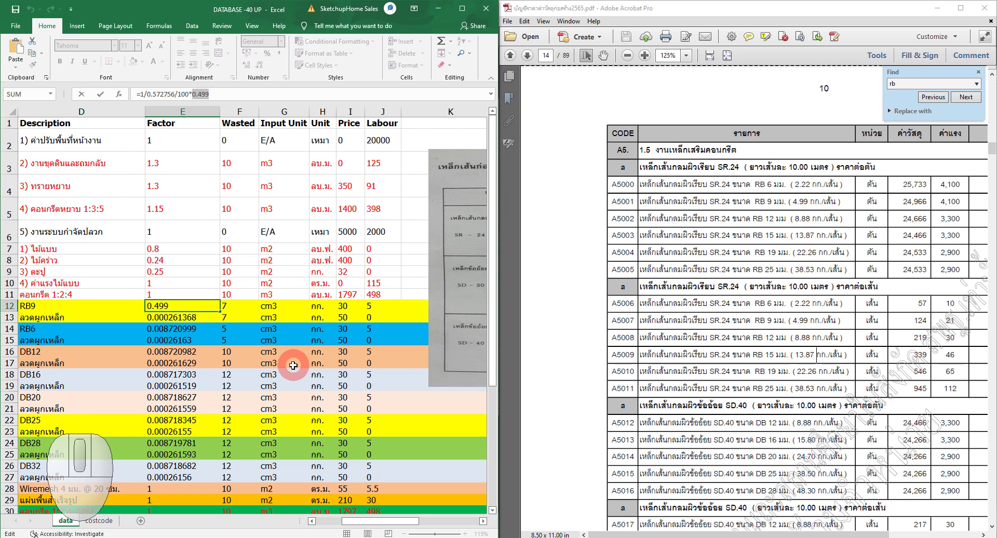
Step: Confirm the RB9 factor formula =1/0.572756/100*0.499 in E12
key("Escape")
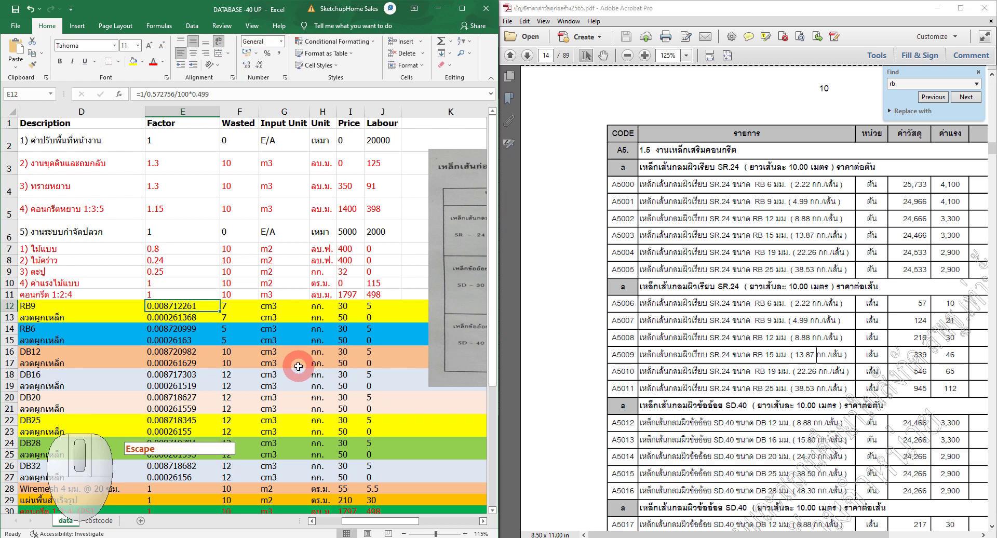
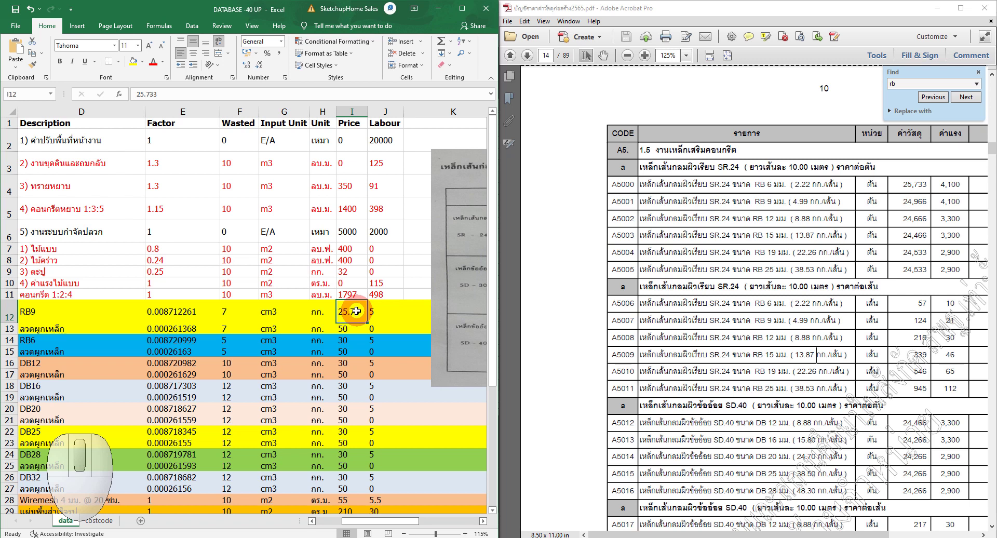
Step: Enter rebar unit prices from the price list, ending with DB12 at 24.47
key("4")
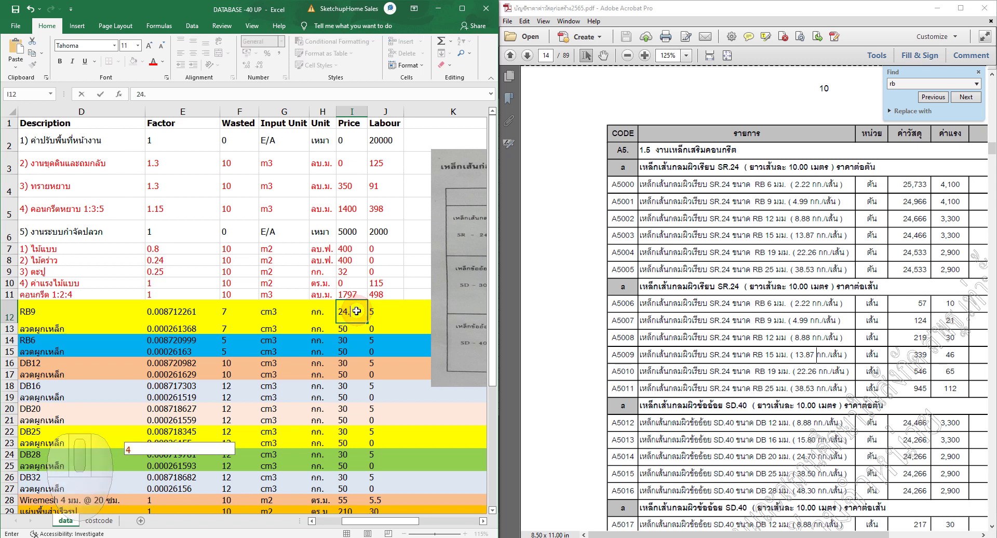
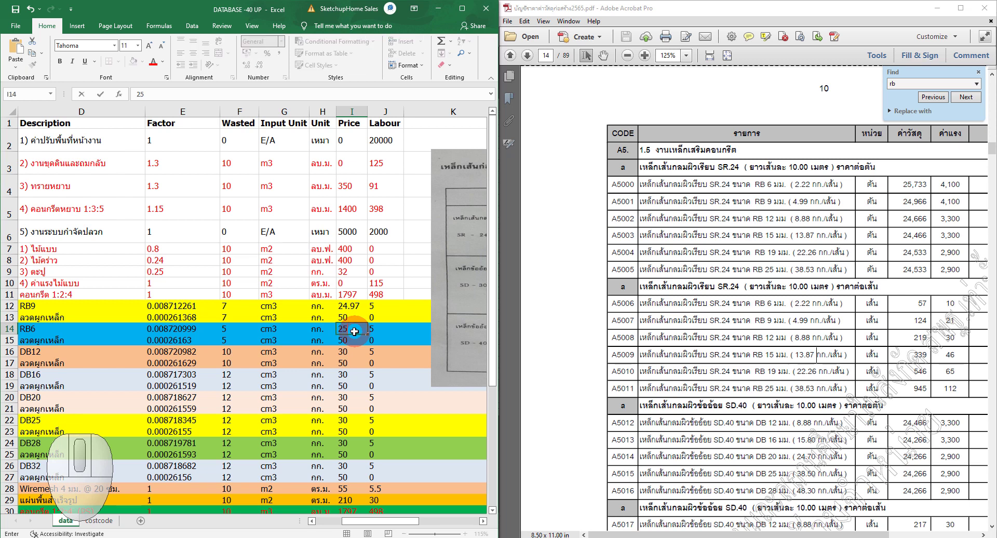
key("3")
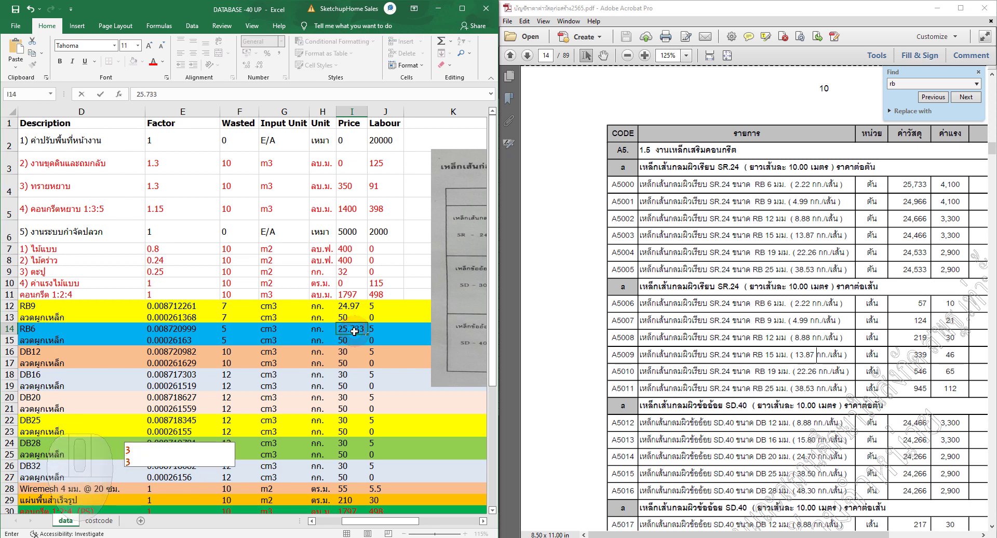
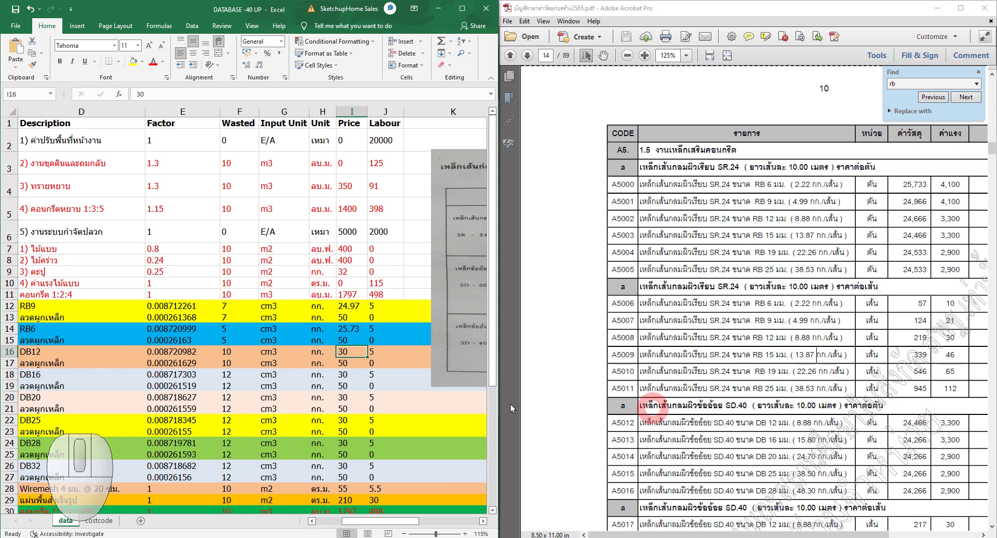
key("4")
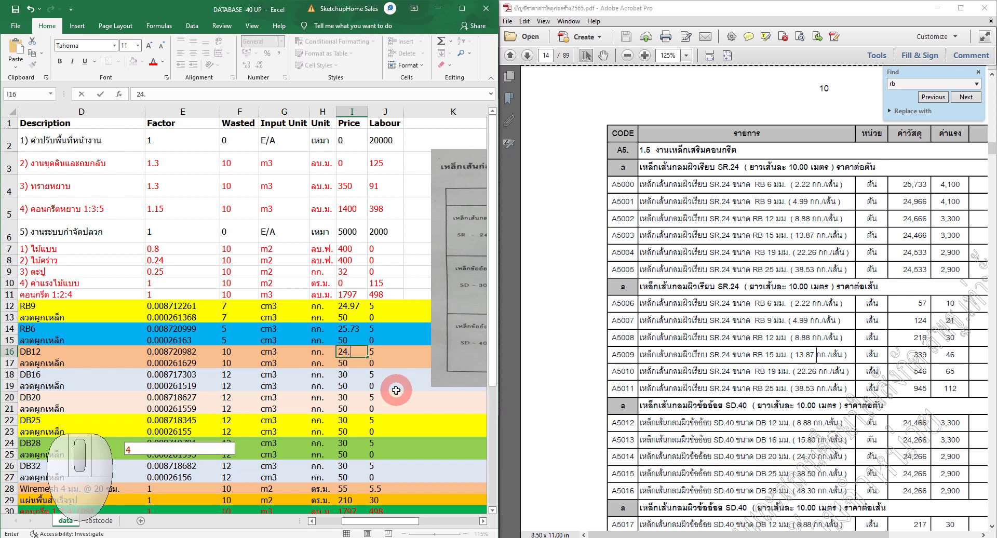
key("4")
key("6")
key("Return")
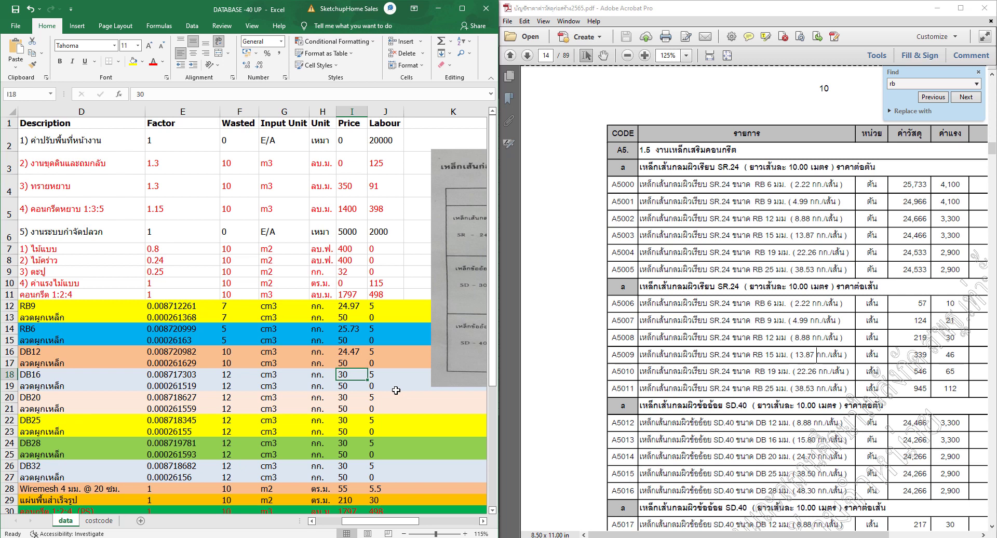
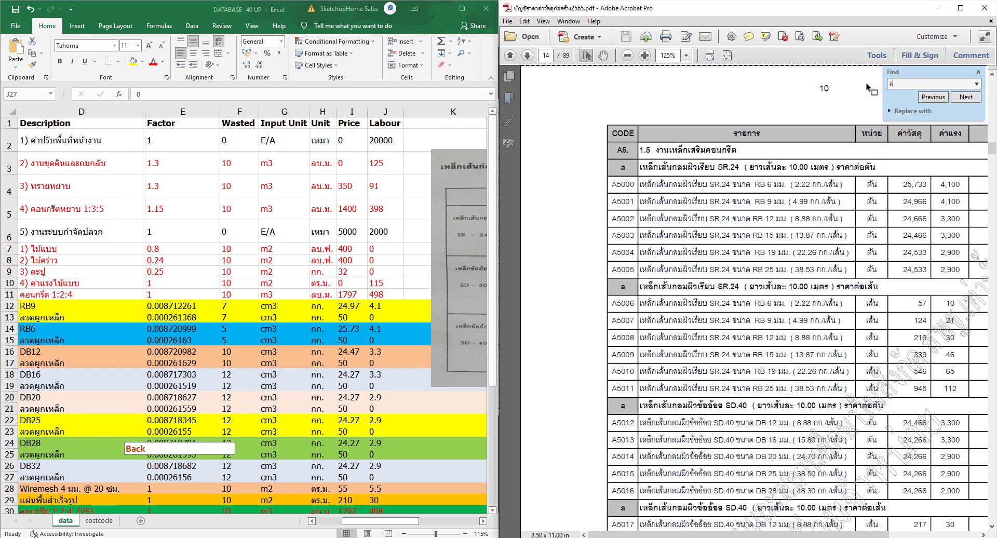
Step: Find the tie-wire price in the Acrobat price list and enter 28 as the RB9 tie-wire price in Excel
key("f")
key("Return")
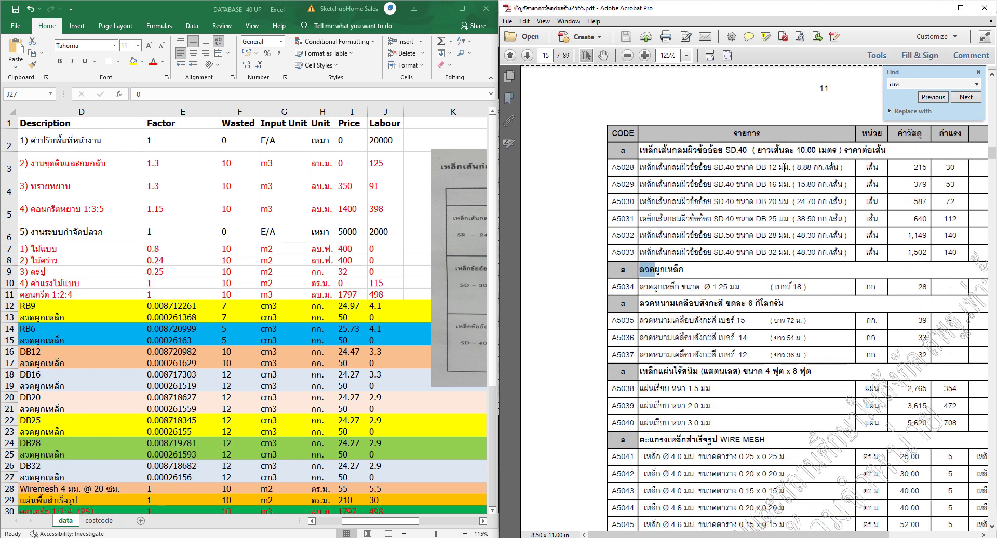
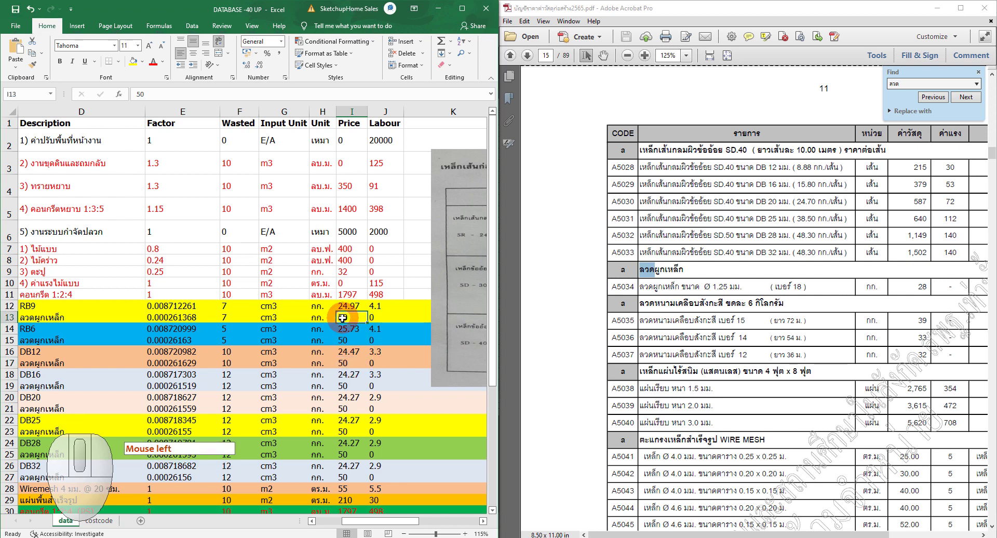
key("8")
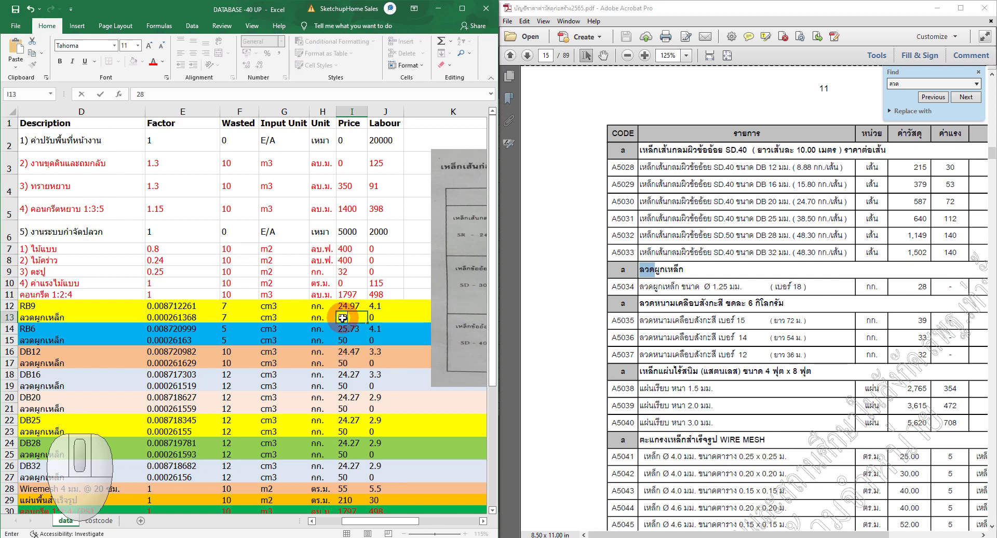
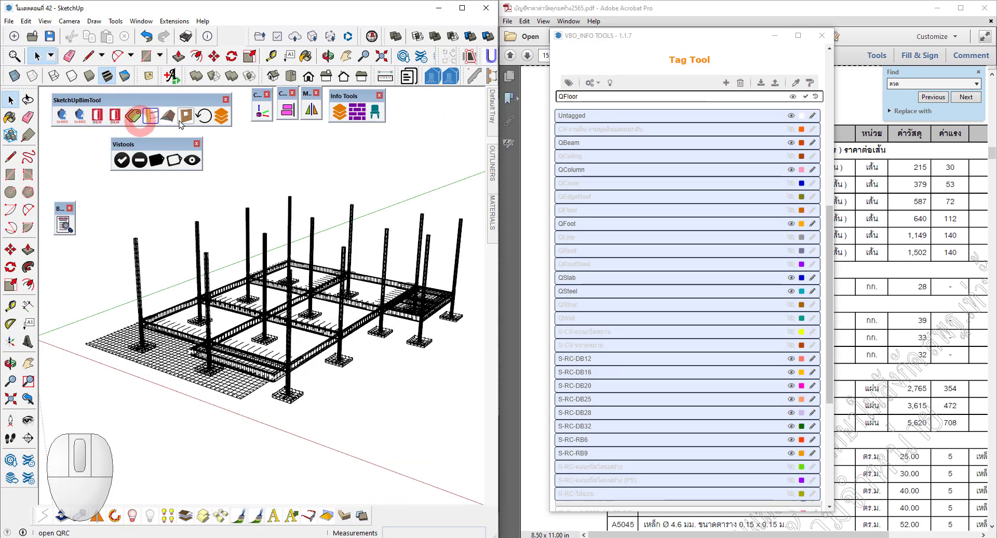
Step: Run the Quickboq extension, keeping the old data, so the price data loads successfully
left_click(208, 121)
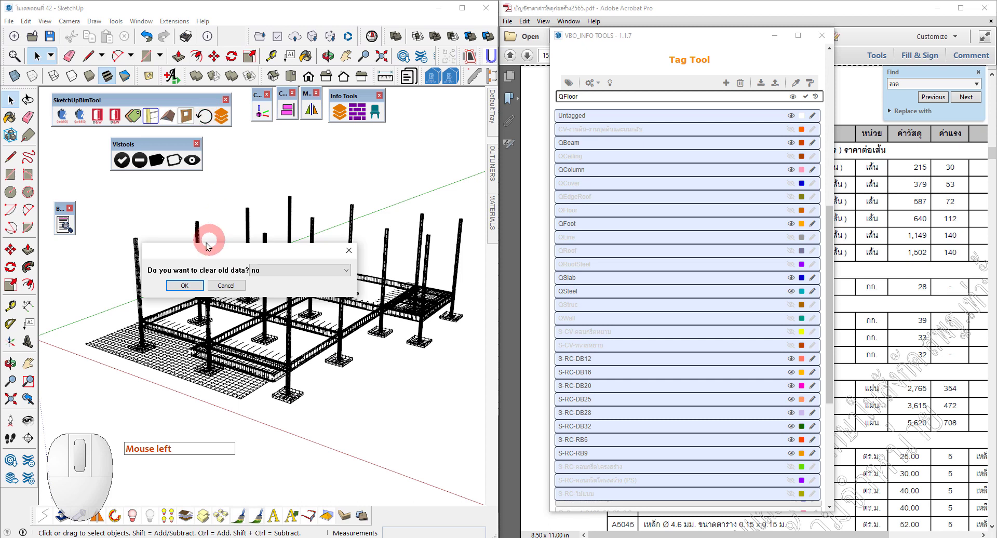
left_click(195, 287)
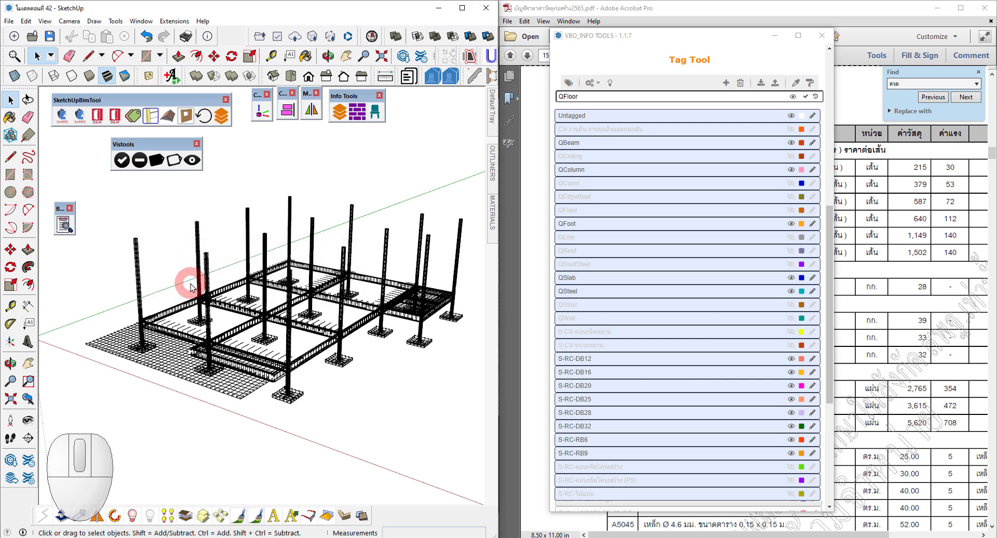
left_click(273, 297)
middle_click(277, 312)
left_click(276, 303)
middle_click(292, 321)
key("space")
left_click_drag(219, 265, 402, 369)
key("space")
Step: Show the Quickboq table with its two site-preparation items totalling 27,000
left_click(86, 122)
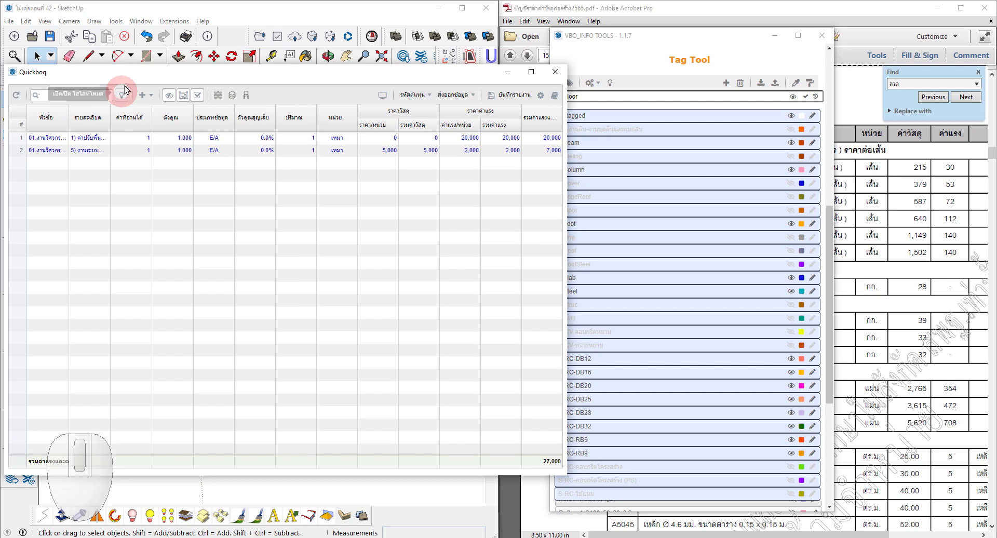
Step: Extract the model's rebar quantities into Quickboq and bring up the grouped summary totalling 93,799
left_click(130, 77)
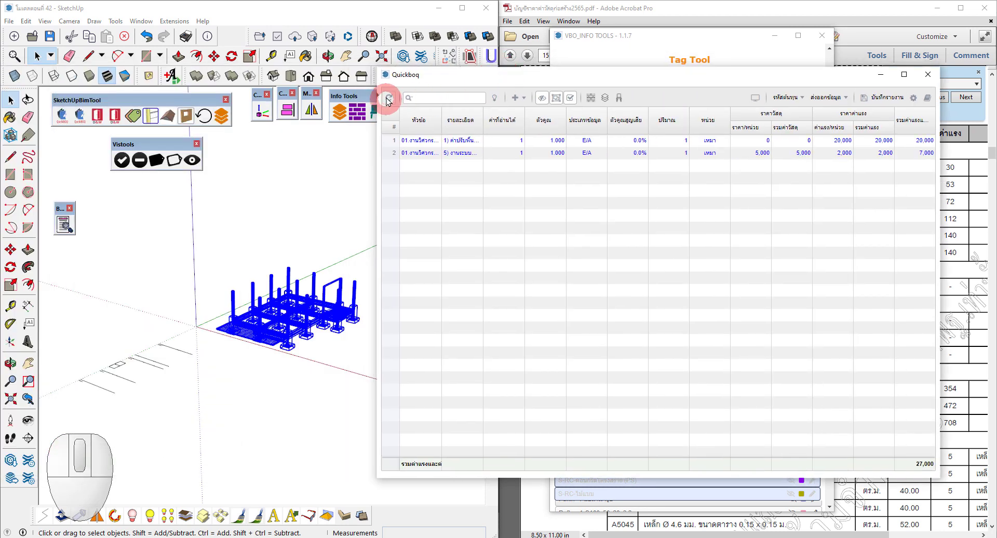
left_click(390, 101)
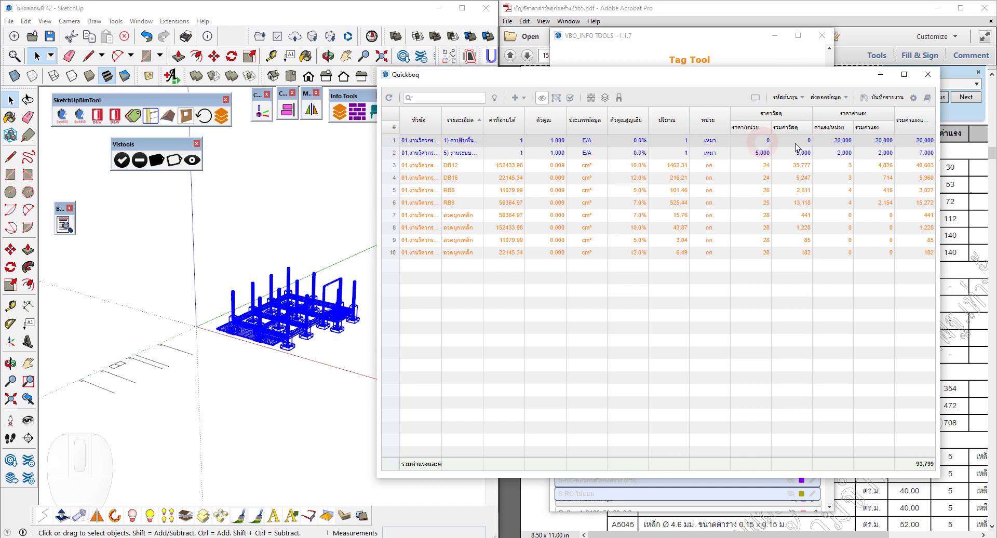
left_click(760, 103)
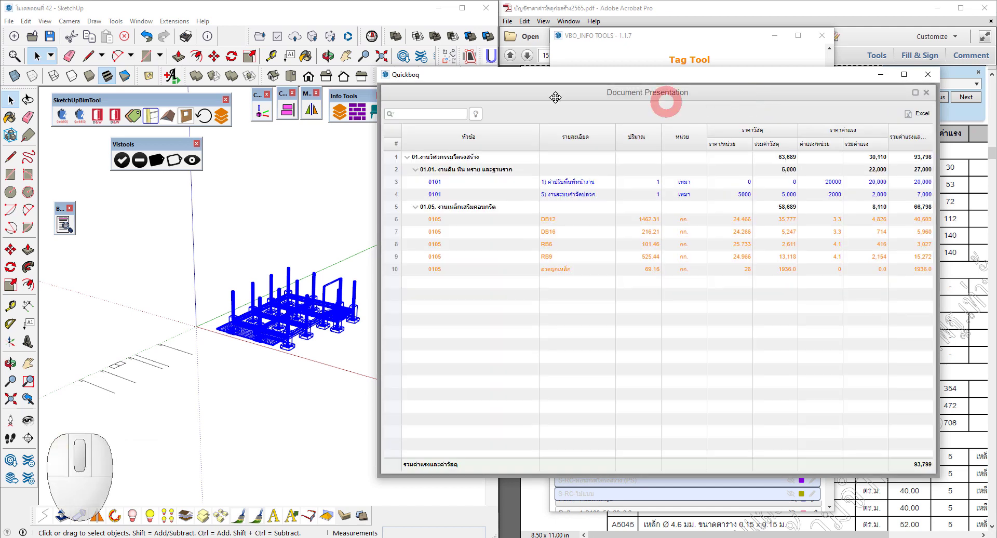
left_click_drag(518, 81, 275, 286)
scroll("up", 3)
left_click(325, 359)
middle_click(357, 320)
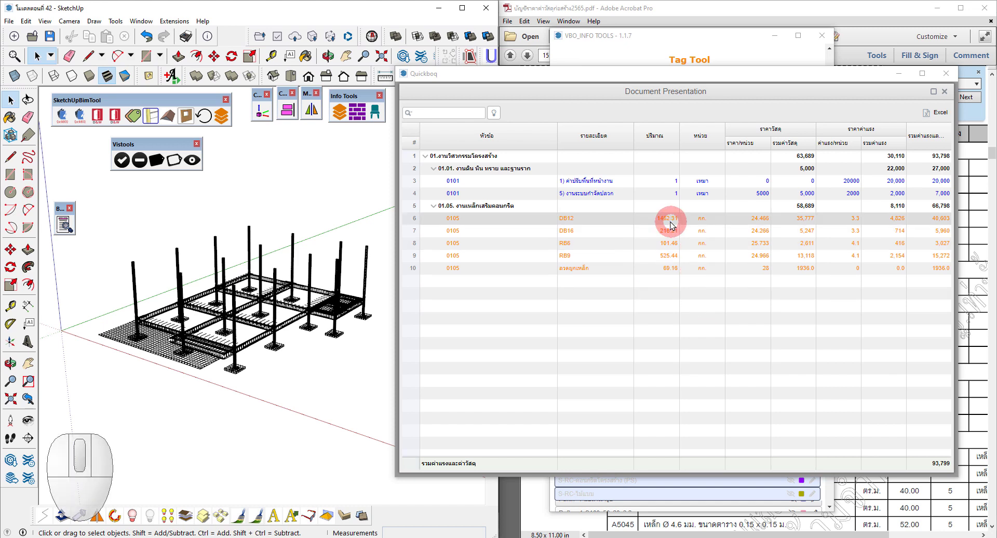
Step: Select the DB12 summary row so its bars highlight orange in the model
left_click(674, 224)
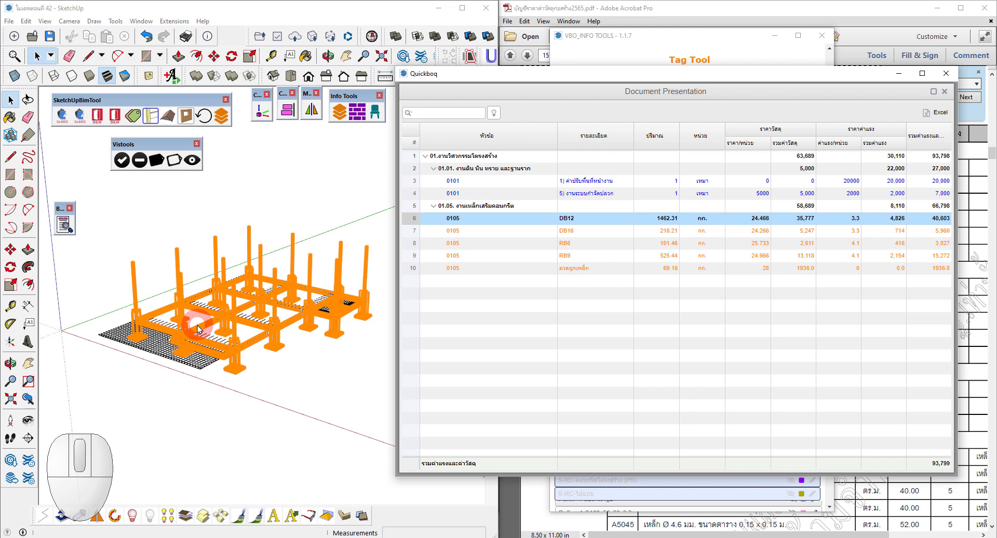
left_click_drag(206, 343, 208, 347)
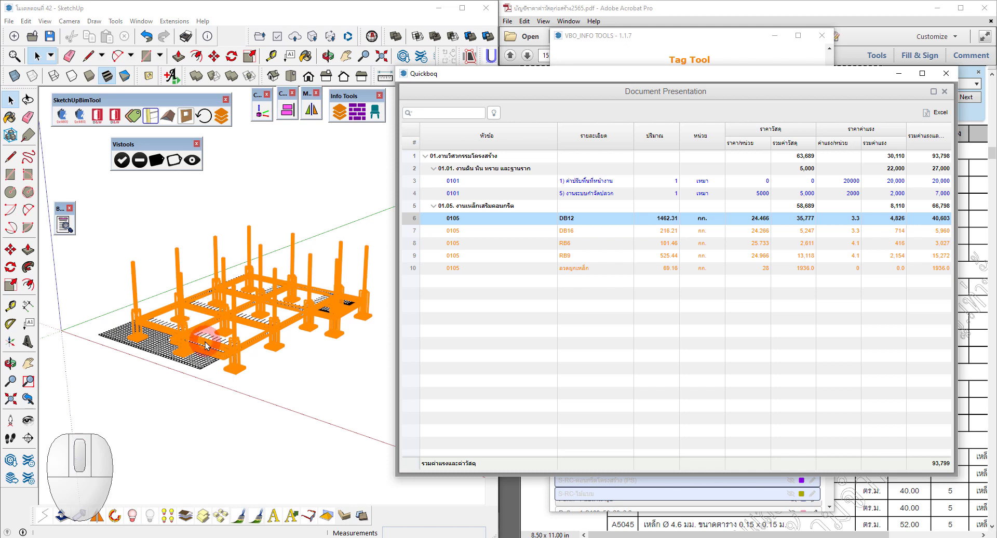
middle_click(208, 346)
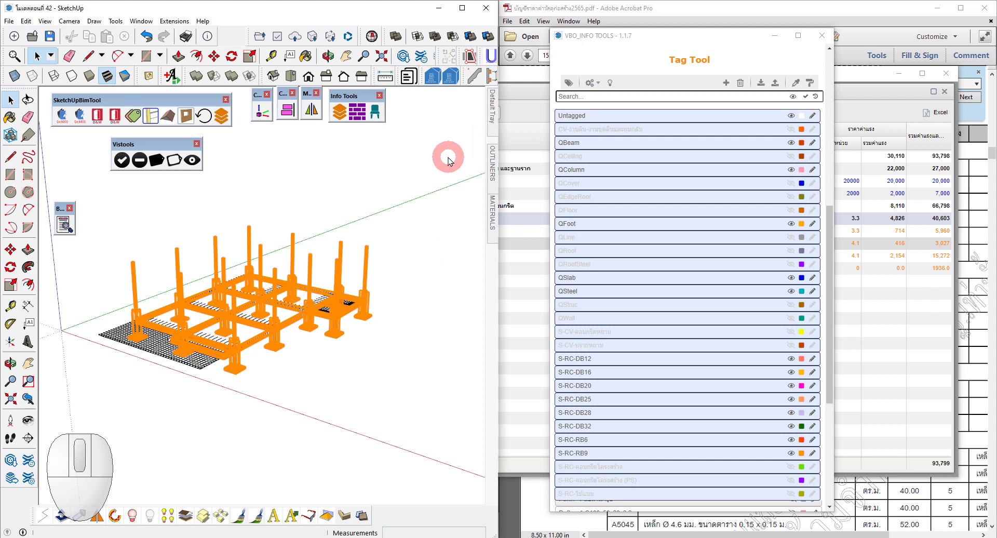
Step: Bring the Quickboq summary forward and select the DB16 row to highlight the column bars
left_click(455, 175)
left_click(775, 40)
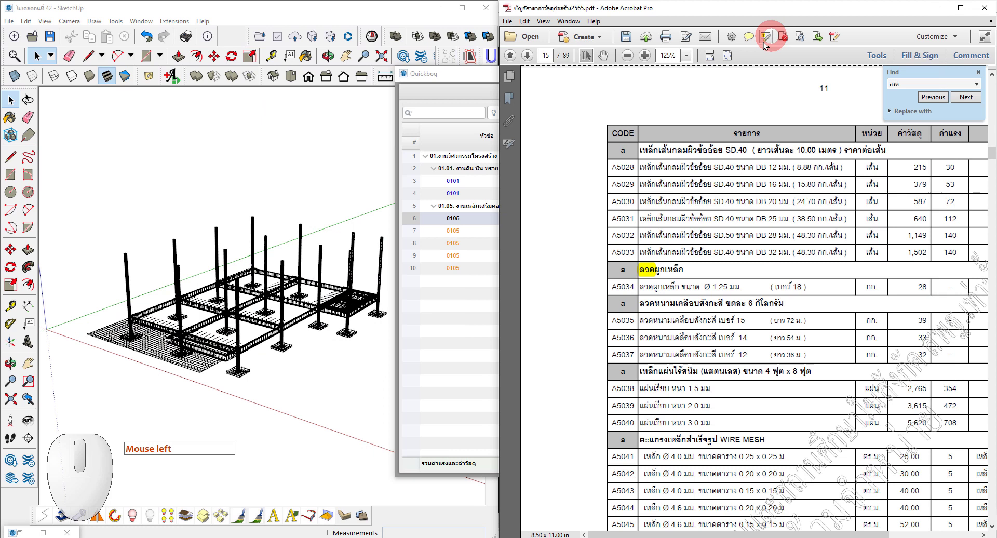
left_click(443, 306)
left_click(577, 234)
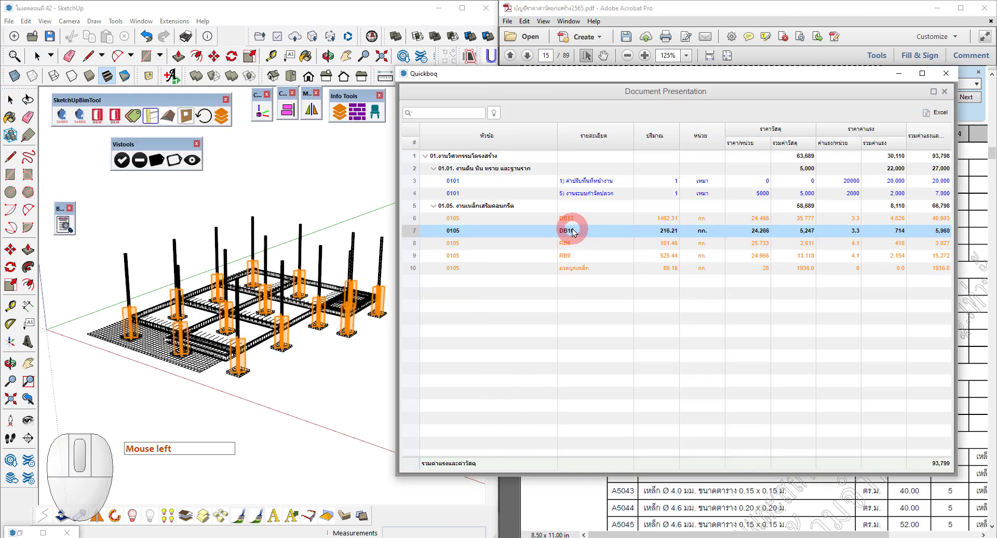
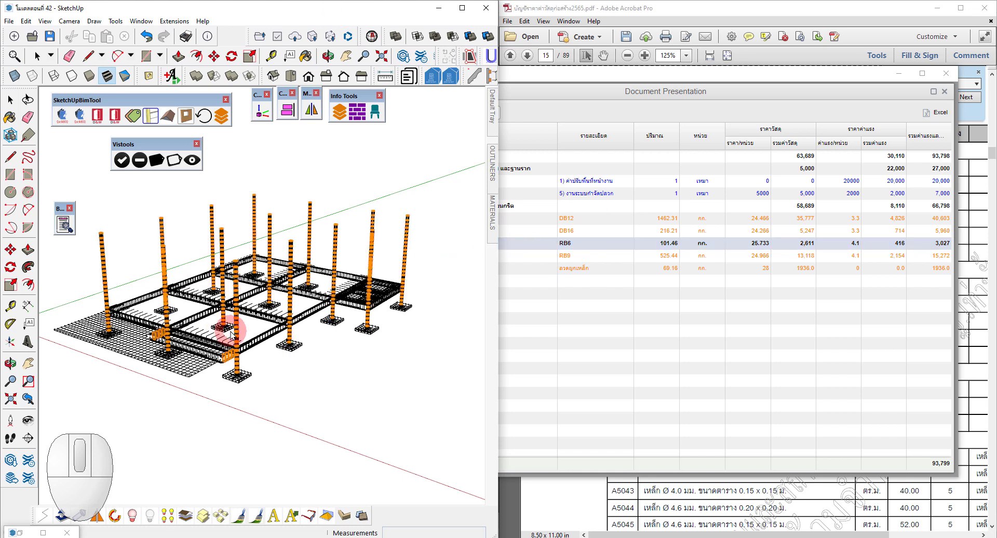
Step: Select the RB9 row, then the tie-wire row, highlighting their rebar in the model
left_click(569, 259)
left_click(569, 259)
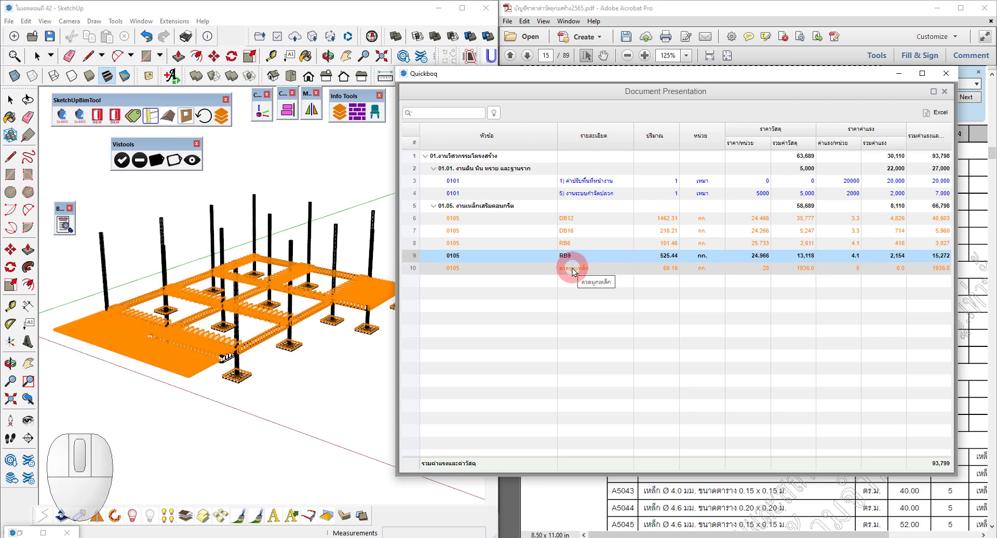
left_click(576, 270)
left_click(576, 270)
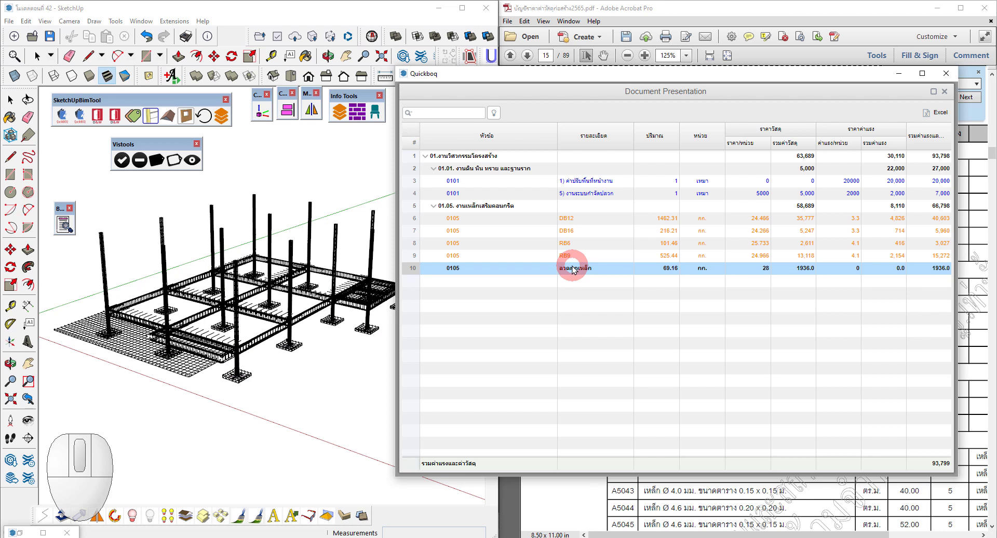
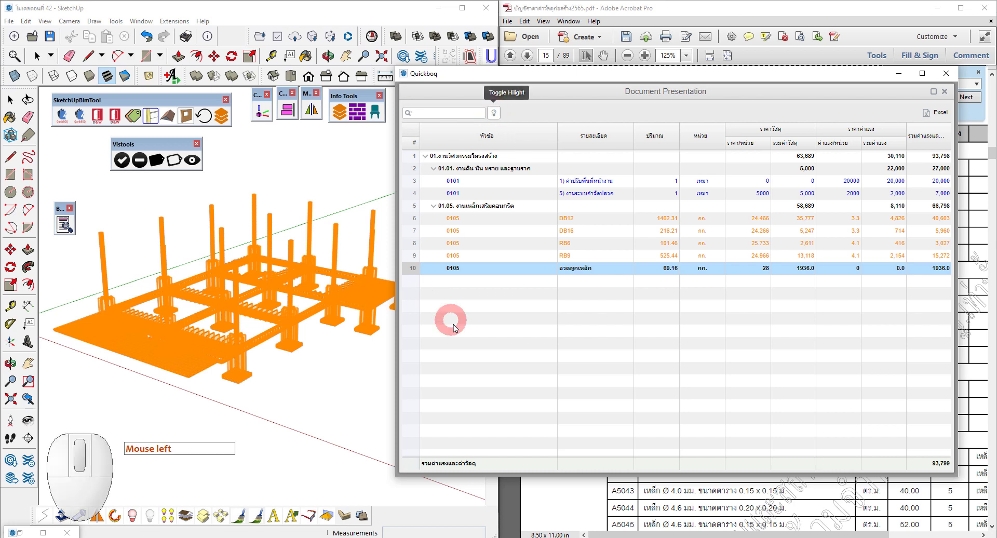
Step: Zoom into the model and switch Quickboq to the detailed list of ten rebar rows
key("space")
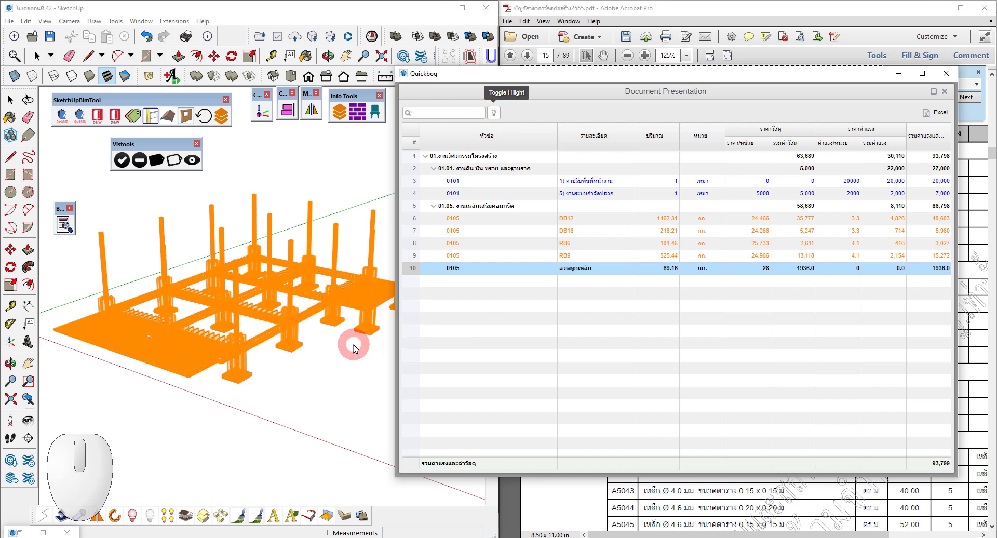
middle_click(358, 348)
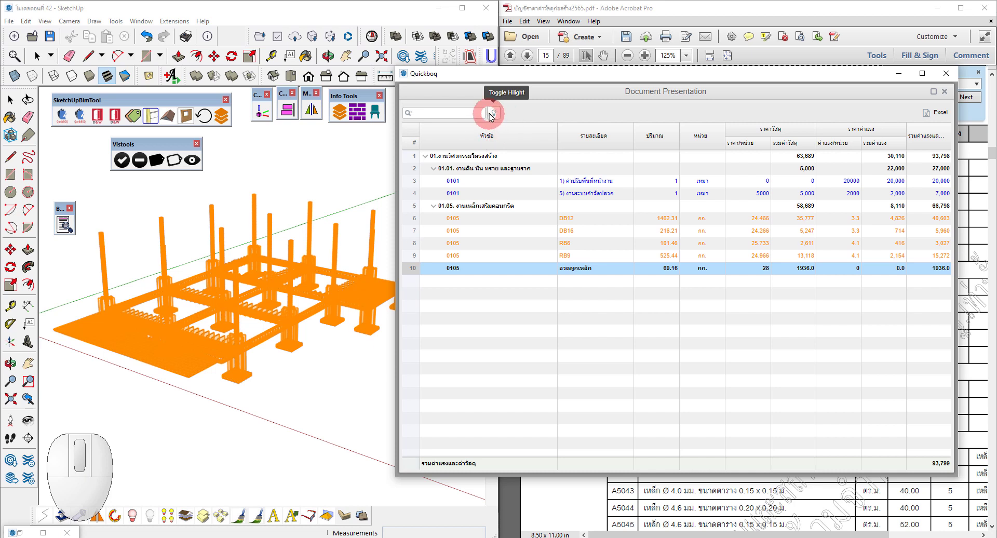
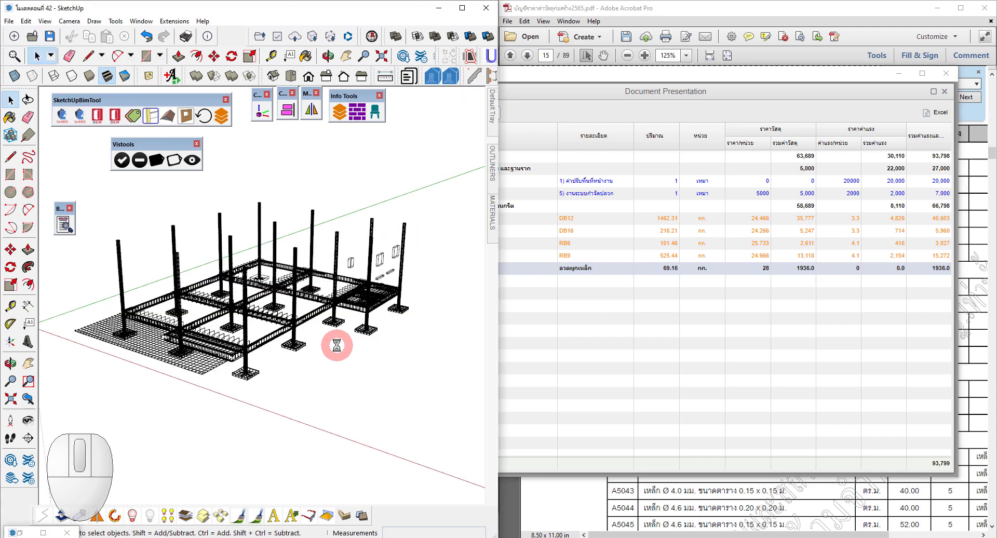
scroll("up", 3)
scroll("down", 3)
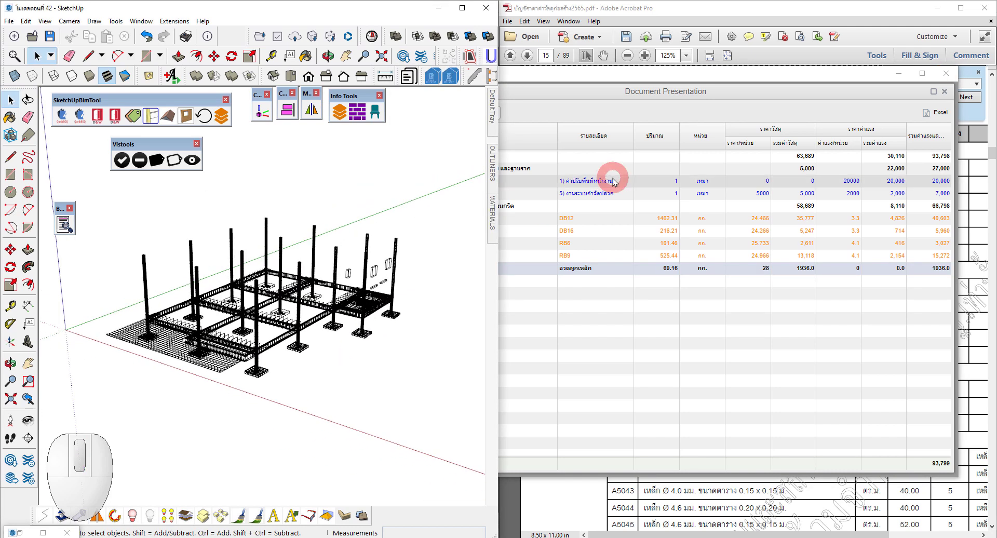
left_click(566, 80)
left_click(503, 116)
scroll("up", 3)
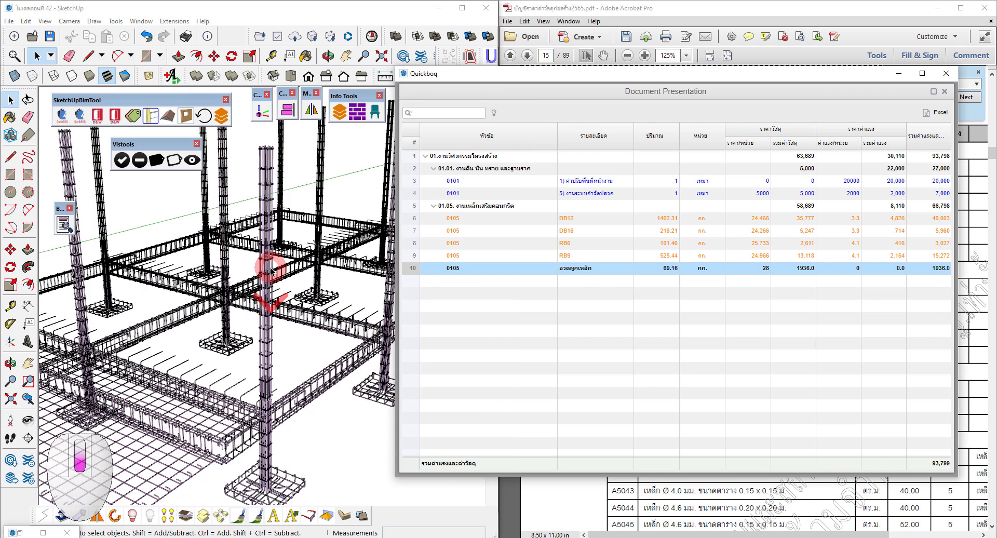
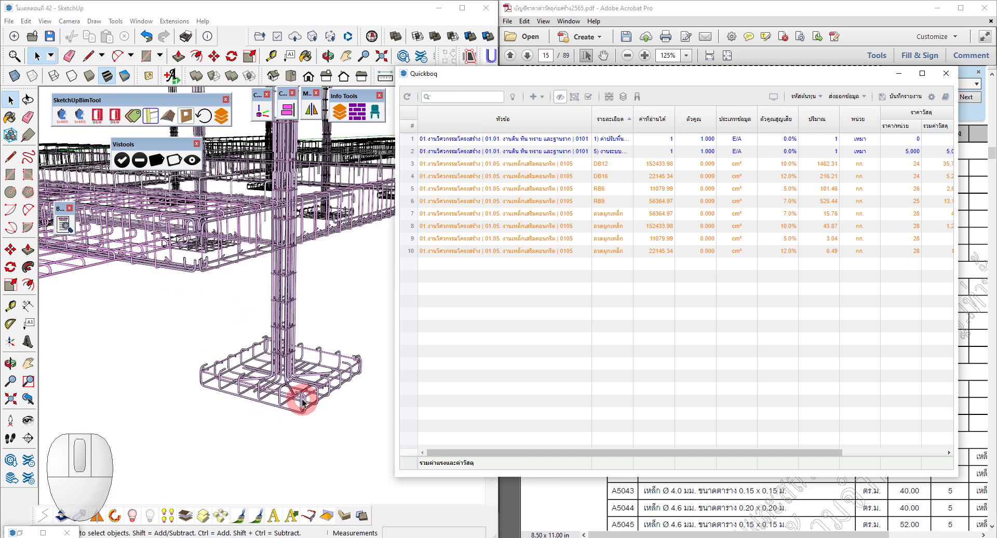
Step: Enter one footing's rebar group and refresh Quickboq so it lists only that footing's six rows
left_click(306, 398)
middle_click(307, 397)
key("n")
middle_click(314, 403)
left_click_drag(292, 403, 301, 380)
left_click(320, 350)
left_click(320, 349)
double_click(320, 350)
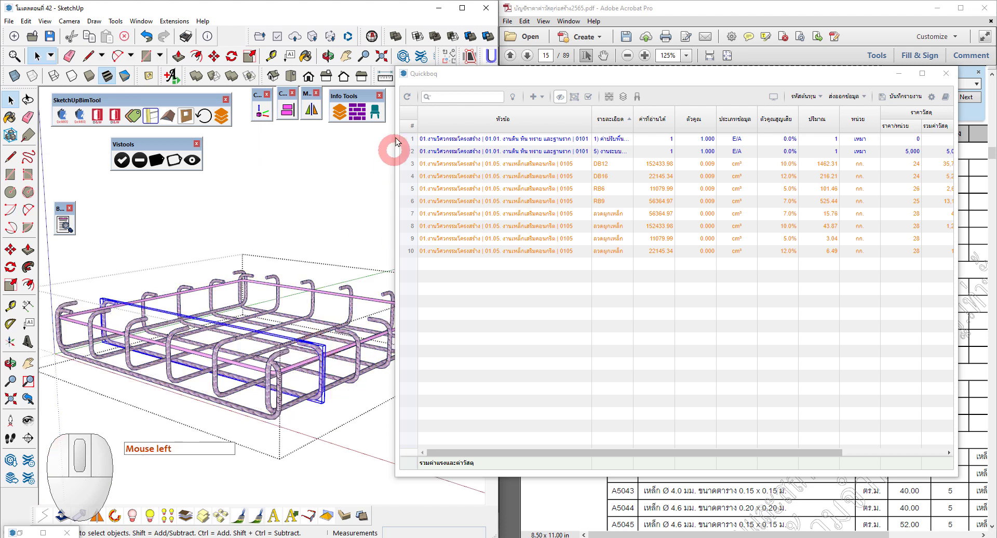
left_click(409, 100)
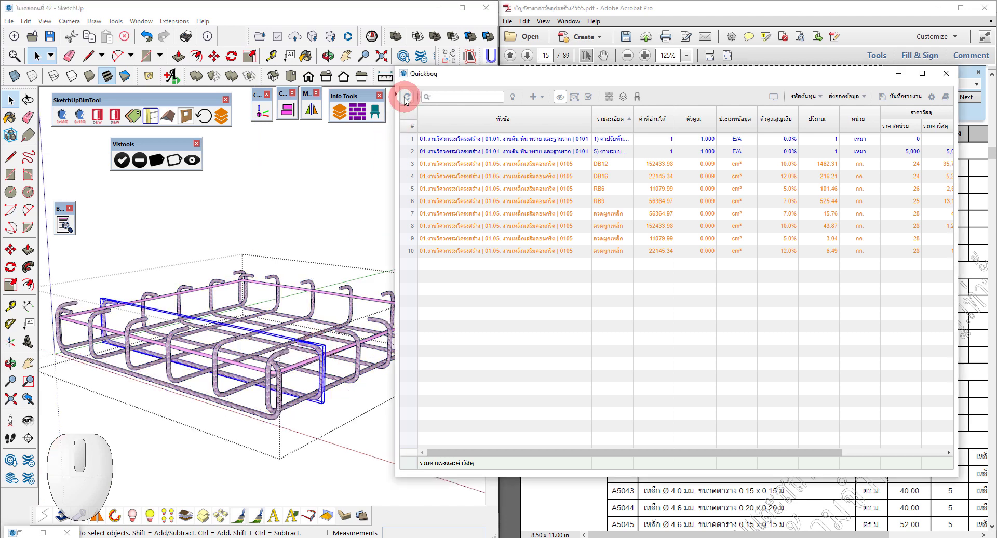
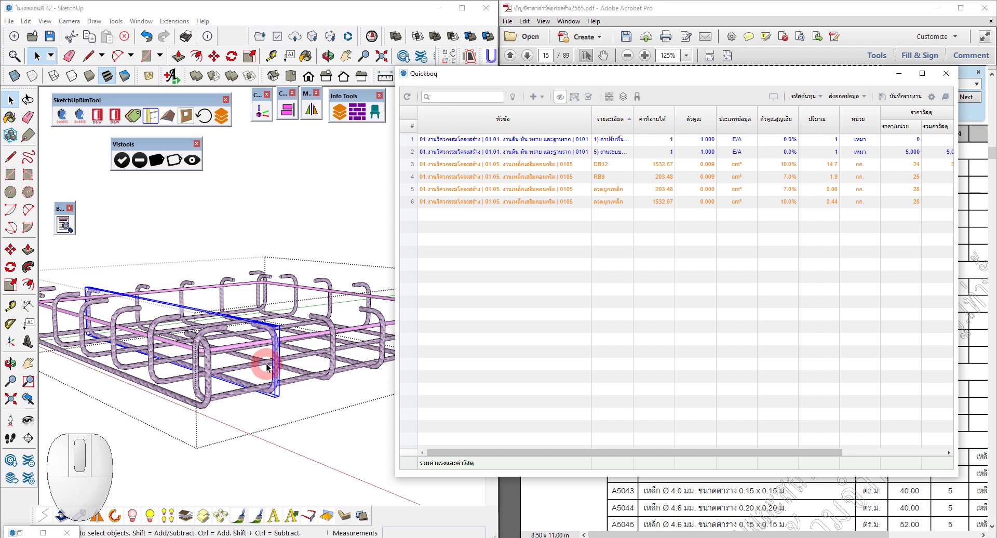
Step: Select footing-cage bars and table rows so the matching RB9 and DB12 bars highlight in the model
left_click(577, 182)
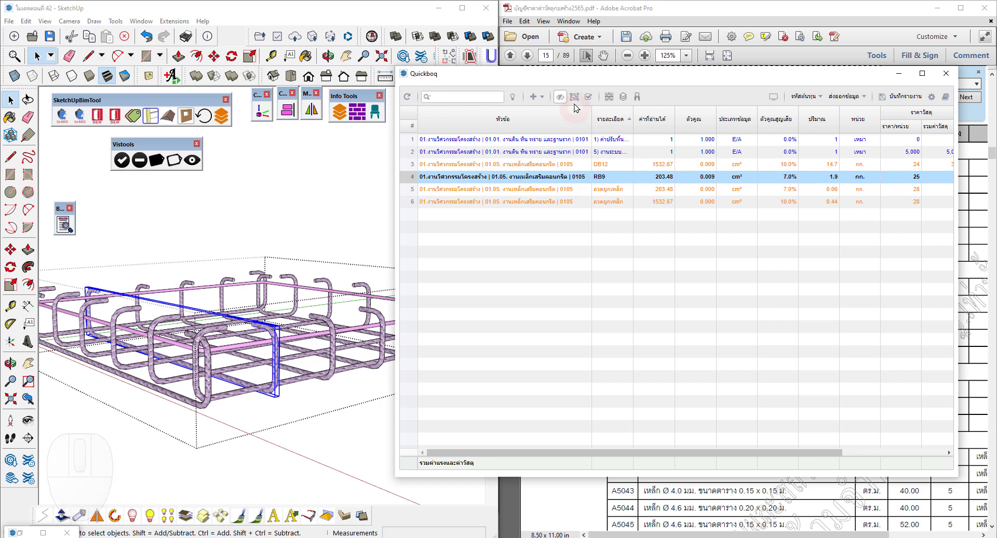
left_click(579, 103)
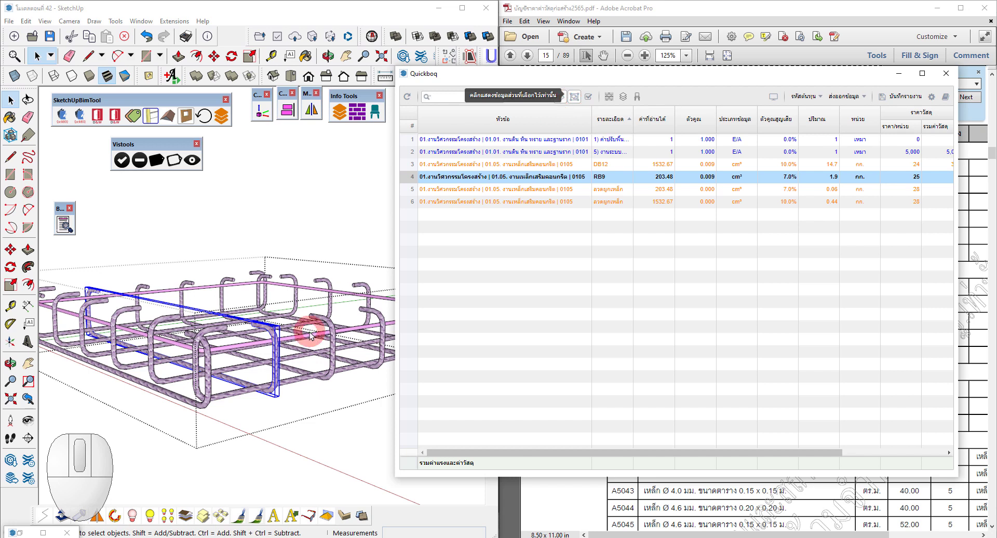
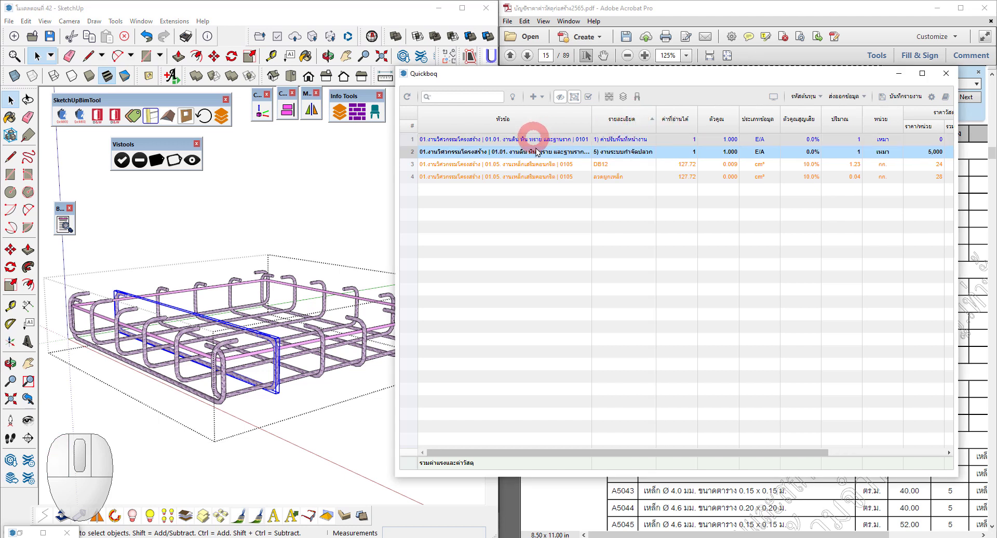
left_click_drag(563, 182, 546, 147)
left_click(517, 101)
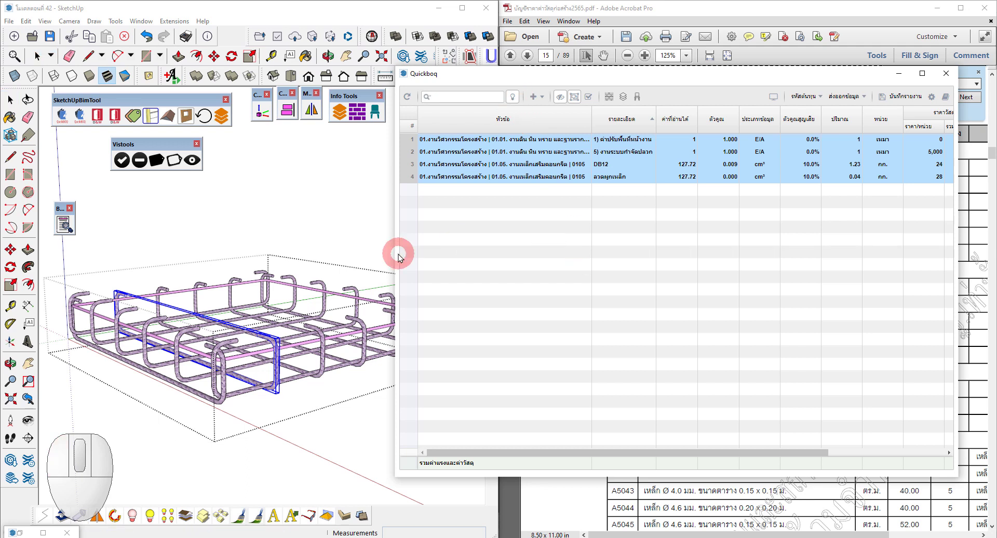
scroll("down", 3)
middle_click(259, 242)
scroll("up", 3)
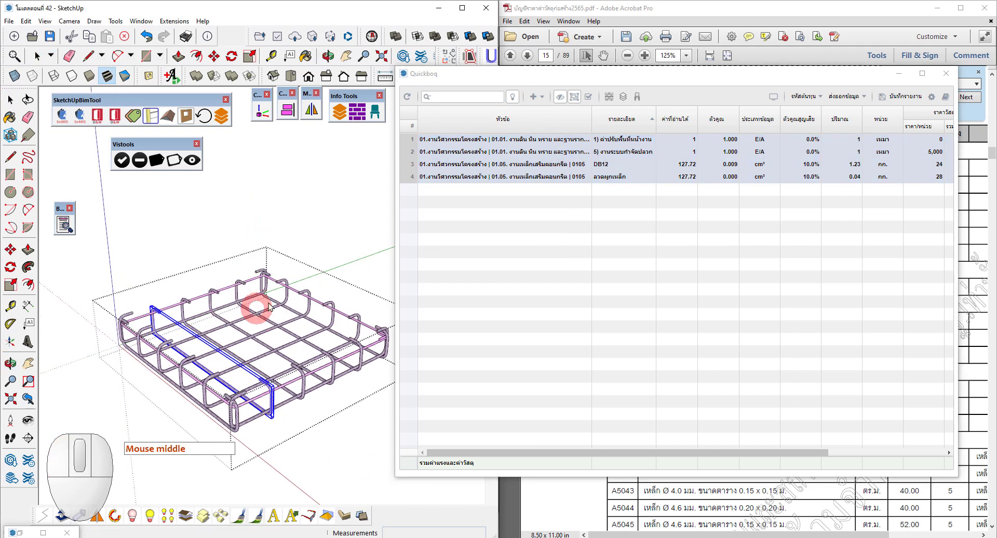
left_click(520, 182)
left_click_drag(530, 181, 514, 148)
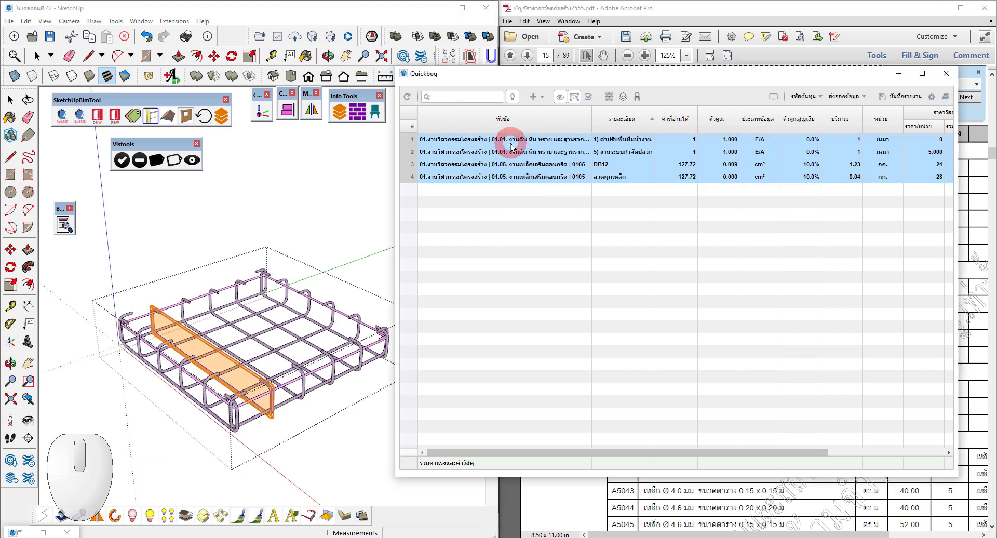
left_click(519, 101)
left_click(515, 101)
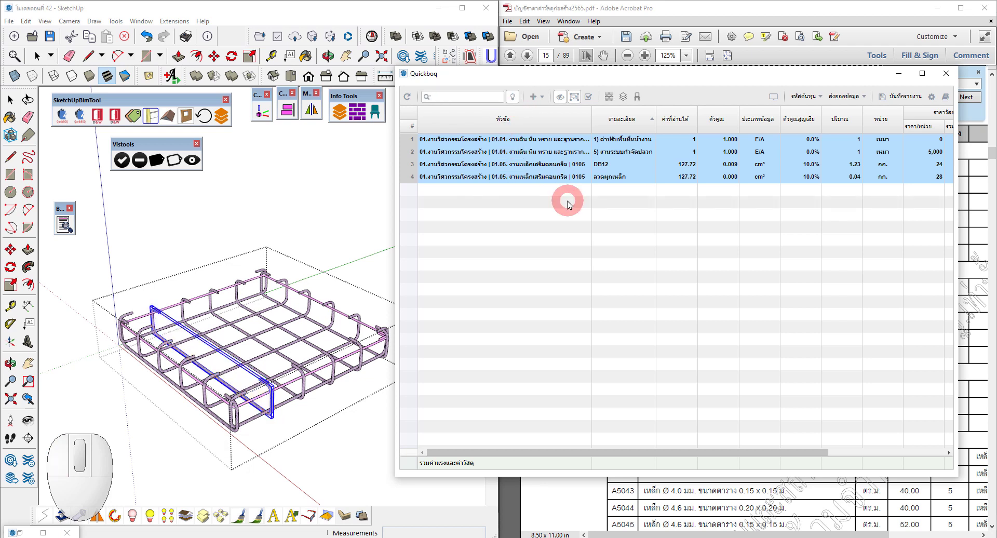
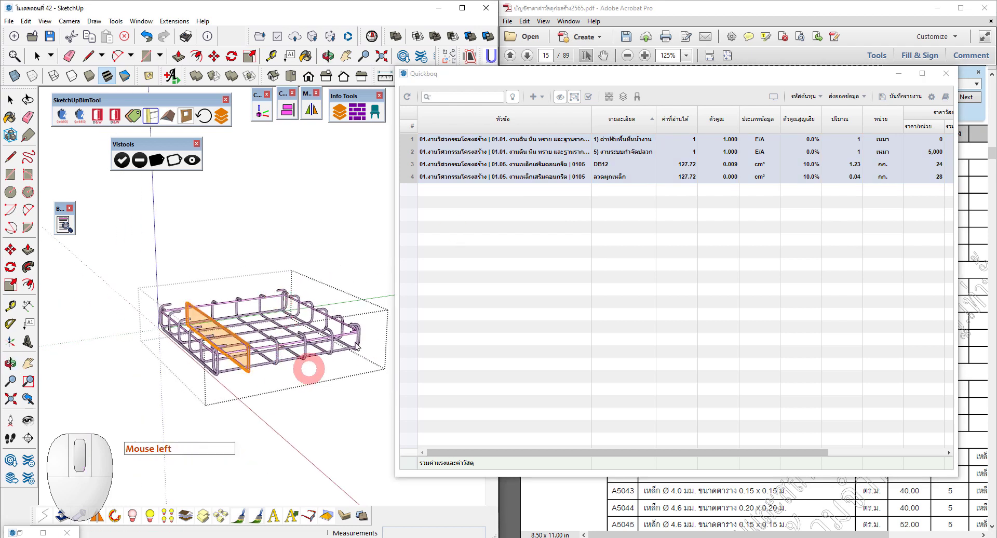
Step: Refresh the table for the selected bars and pick the DB12 row to highlight its bars
left_click(412, 101)
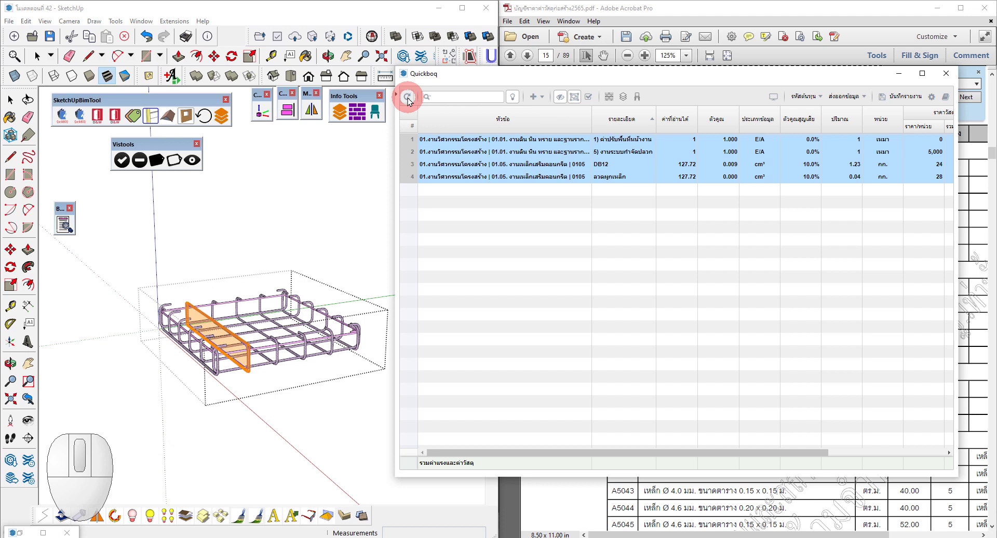
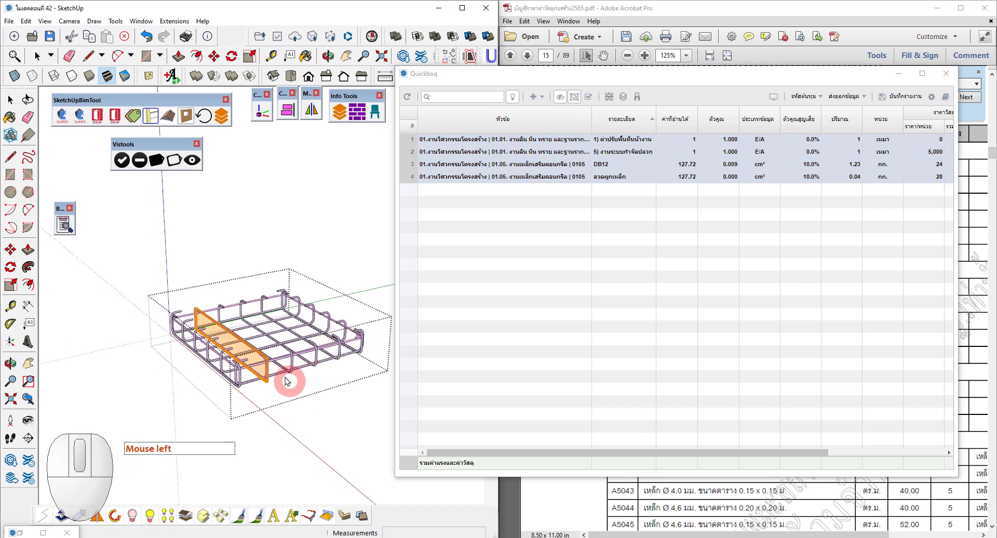
middle_click(287, 372)
left_click(299, 361)
left_click(299, 354)
left_click(299, 354)
middle_click(299, 356)
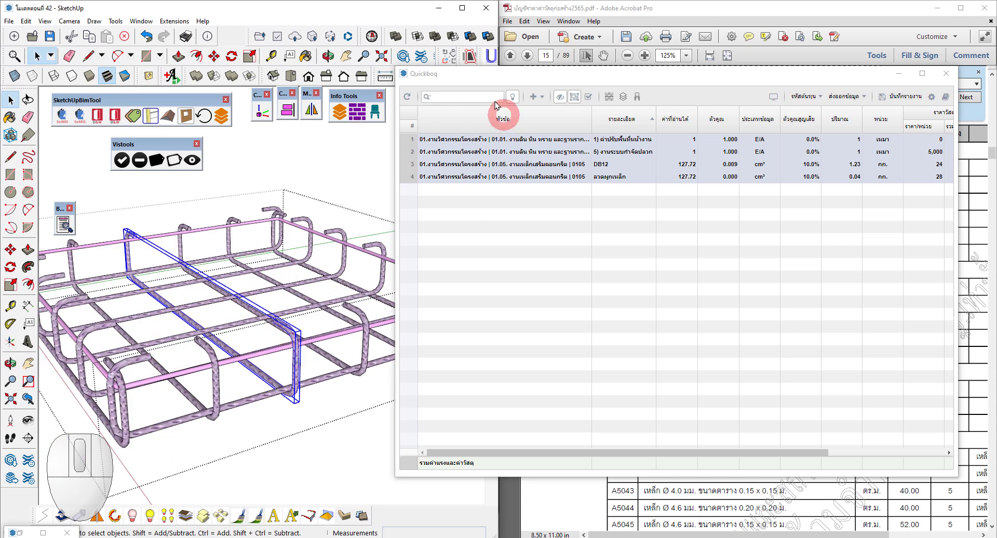
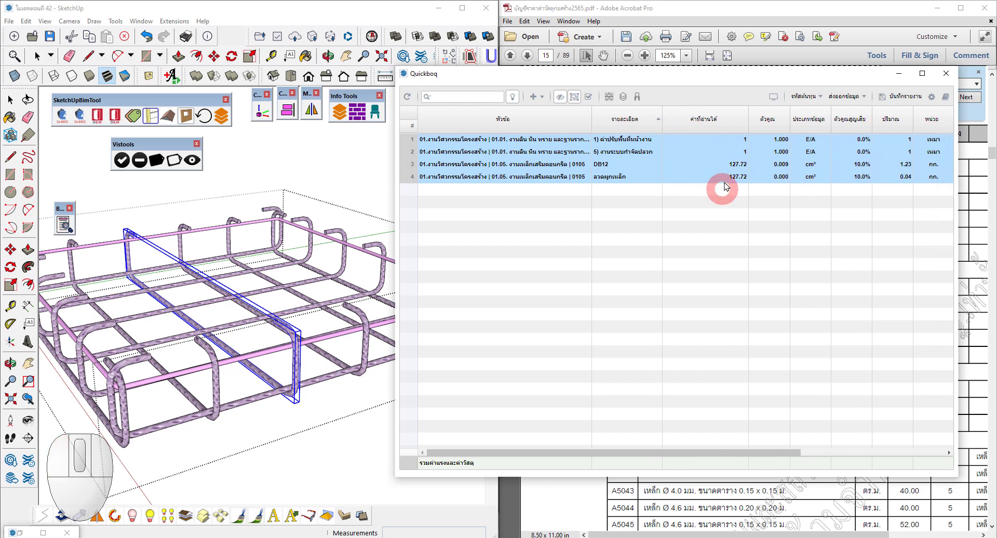
left_click(748, 171)
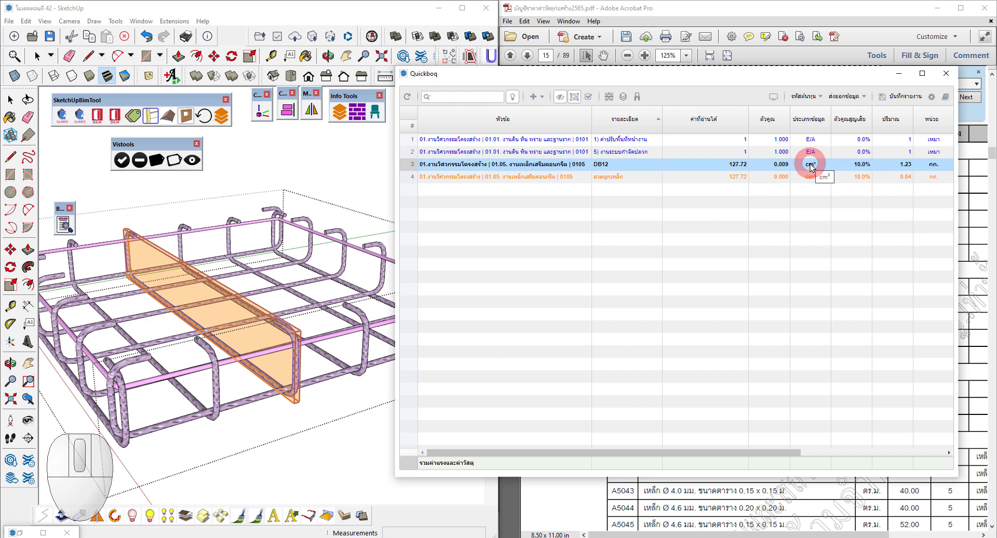
Step: Reselect the footing cage and refresh Quickboq to four rows, DB12 at 127.72 and 1.23 kg
scroll("down", 3)
scroll("up", 3)
left_click_drag(208, 280, 261, 319)
scroll("down", 3)
scroll("up", 3)
left_click(277, 327)
scroll("down", 3)
middle_click(282, 292)
left_click_drag(179, 255, 369, 370)
left_click(412, 101)
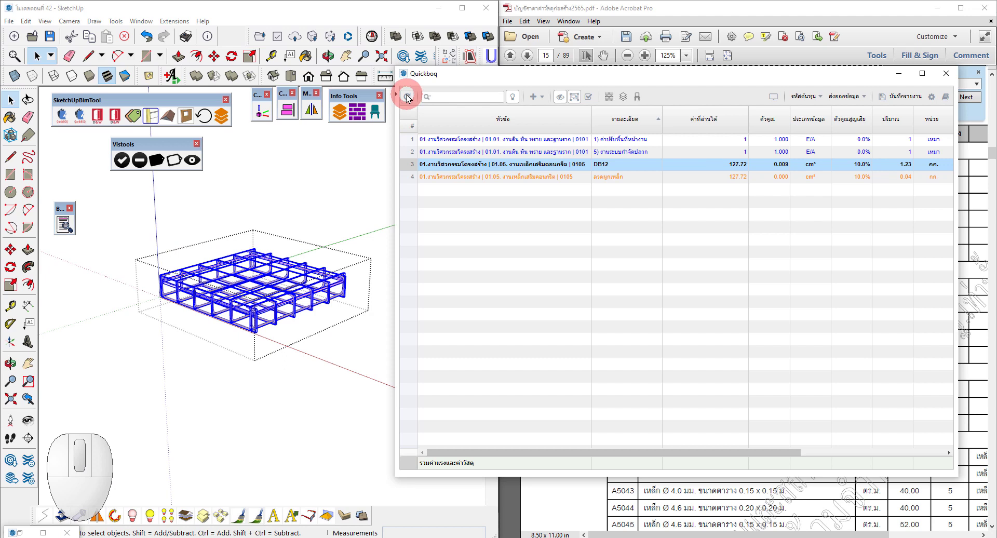
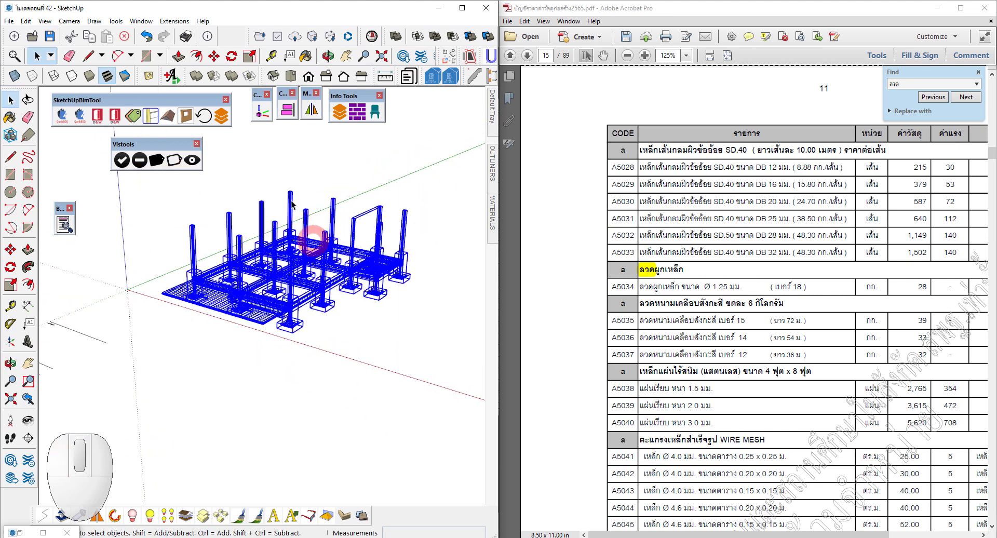
Step: Run Quickboq on the selected rebar model so the table gains the DB12, DB16, RB6, RB9 and tie-wire rows
left_click(82, 123)
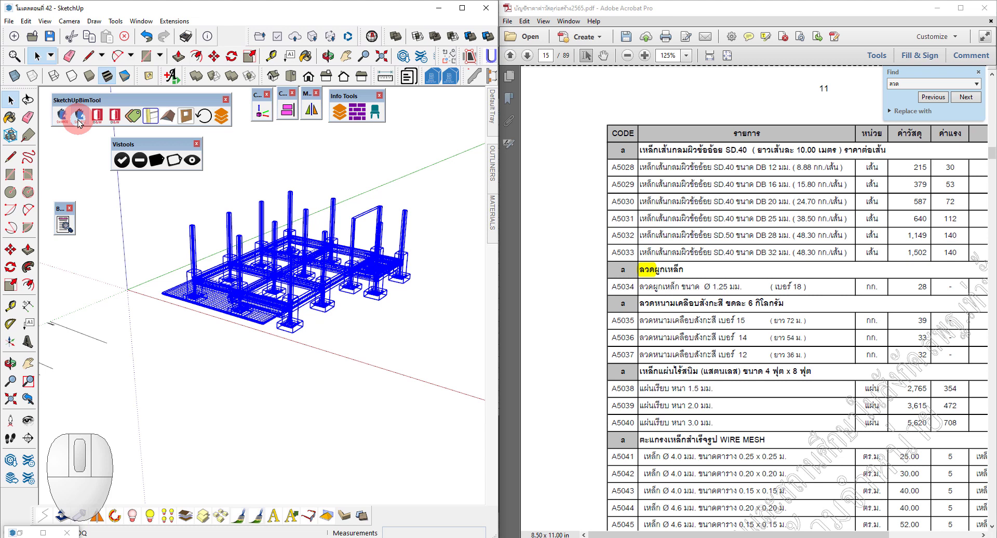
left_click(19, 100)
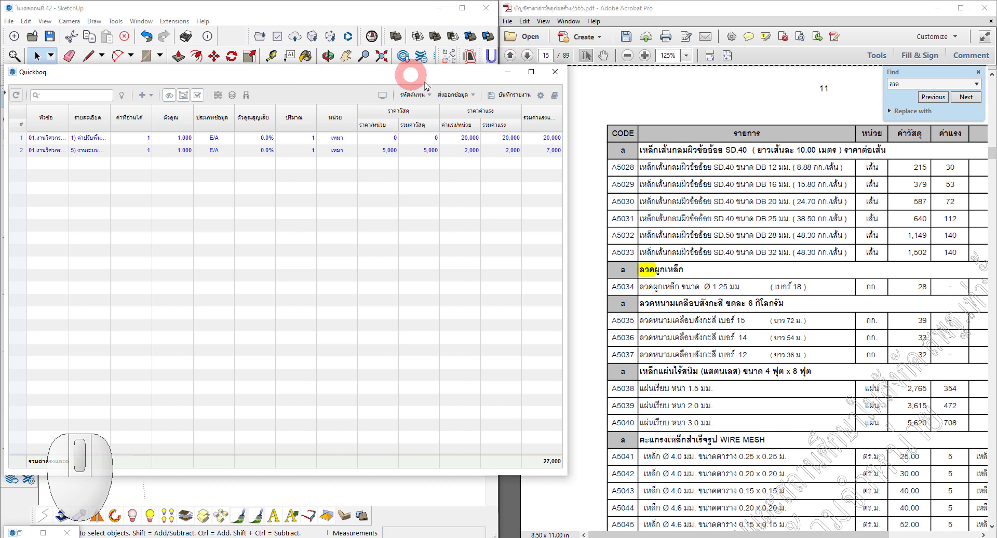
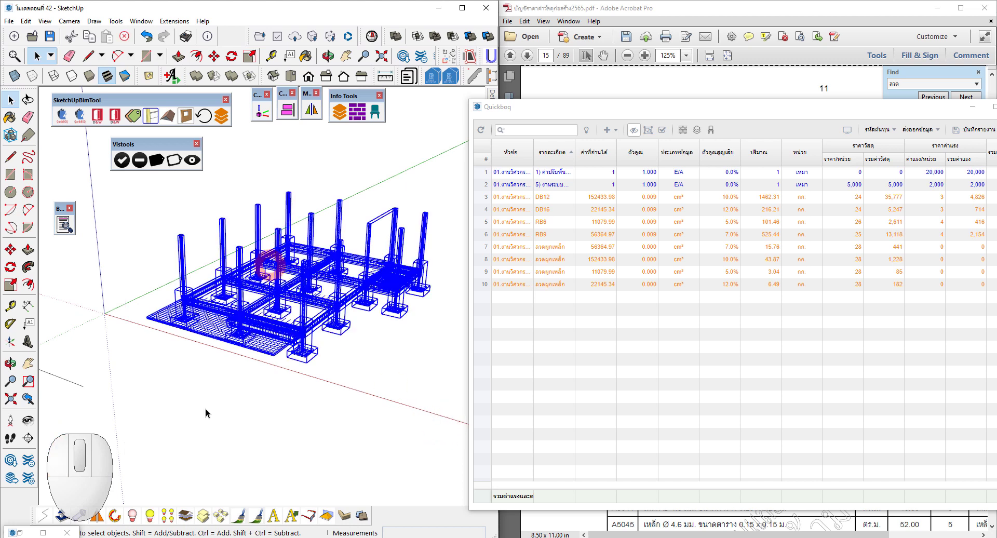
Step: Deselect the rebar and orbit and zoom around the model in its normal colours
left_click(259, 523)
left_click(260, 301)
left_click(274, 306)
middle_click(296, 335)
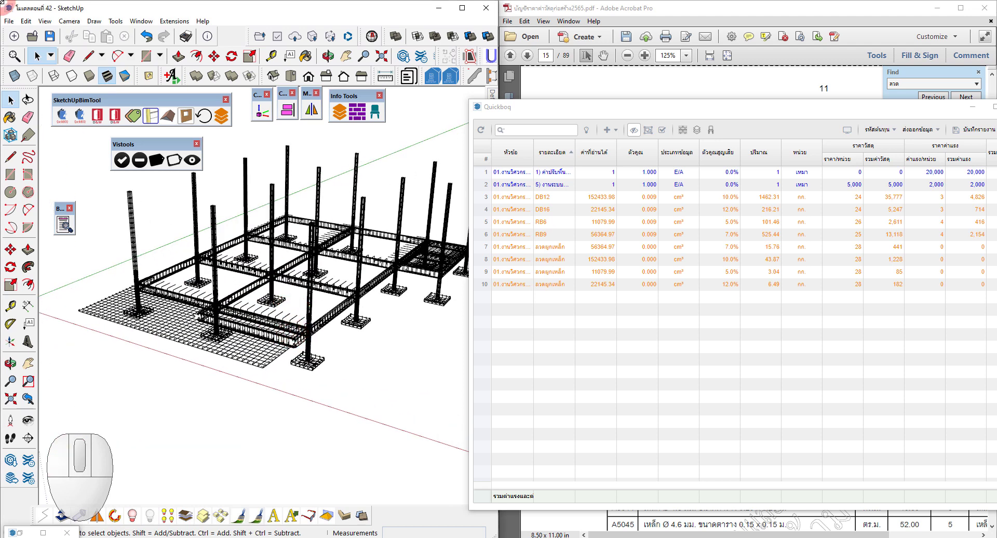
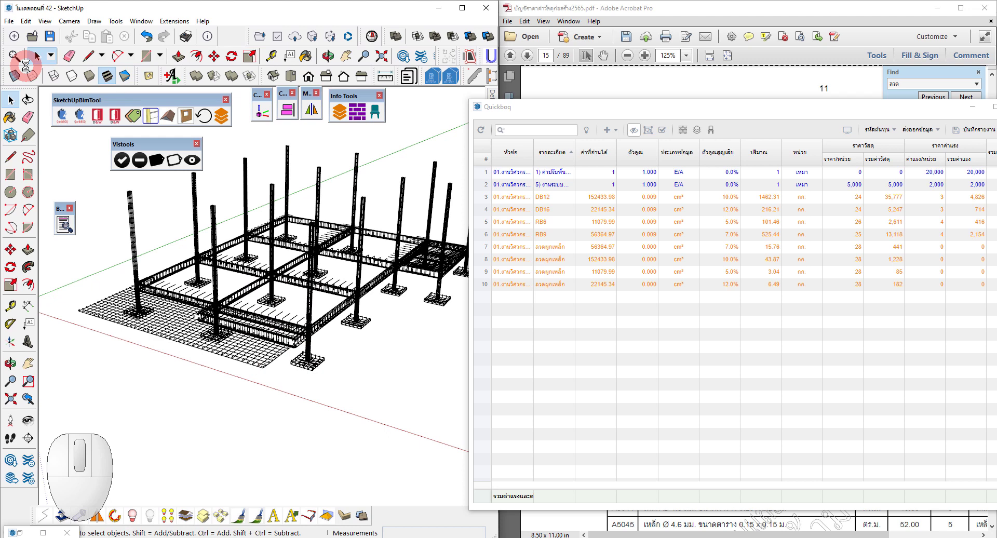
left_click(135, 213)
left_click(135, 214)
left_click_drag(137, 248, 169, 308)
middle_click(142, 249)
scroll("up", 3)
left_click(136, 256)
scroll("up", 3)
scroll("down", 3)
Step: Cancel the active tool and keep adjusting the view of the rebar model
key("Escape")
key("Escape")
middle_click(167, 278)
scroll("down", 3)
scroll("up", 3)
scroll("up", 3)
middle_click(317, 312)
scroll("down", 3)
scroll("up", 3)
middle_click(338, 352)
scroll("down", 3)
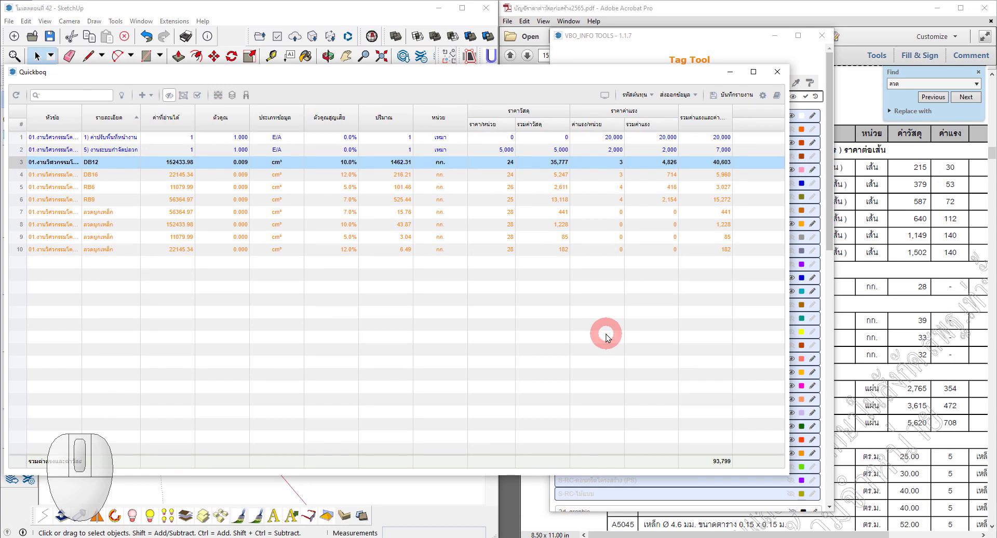
Step: Widen the Quickboq columns, shift the table left and bring the Acrobat price list to the front
left_click(555, 323)
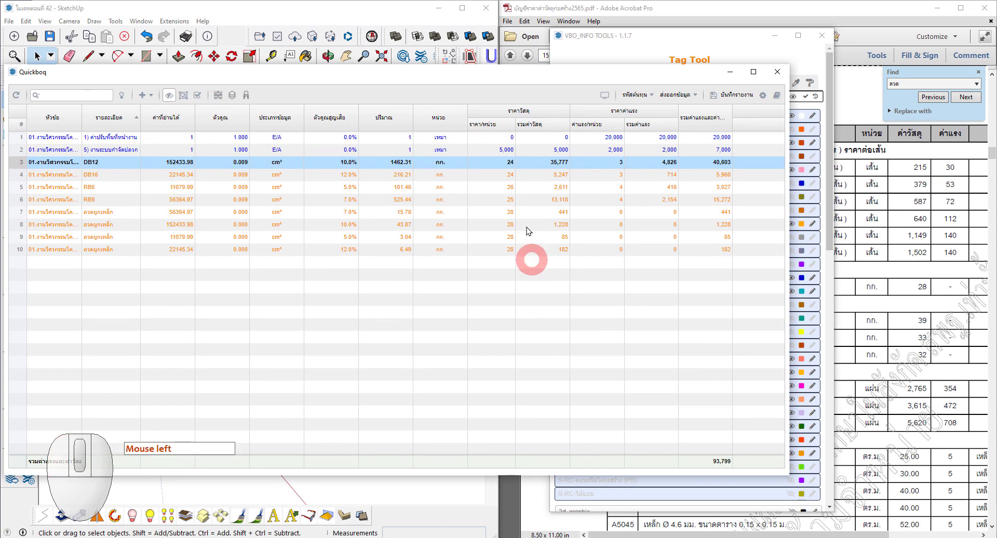
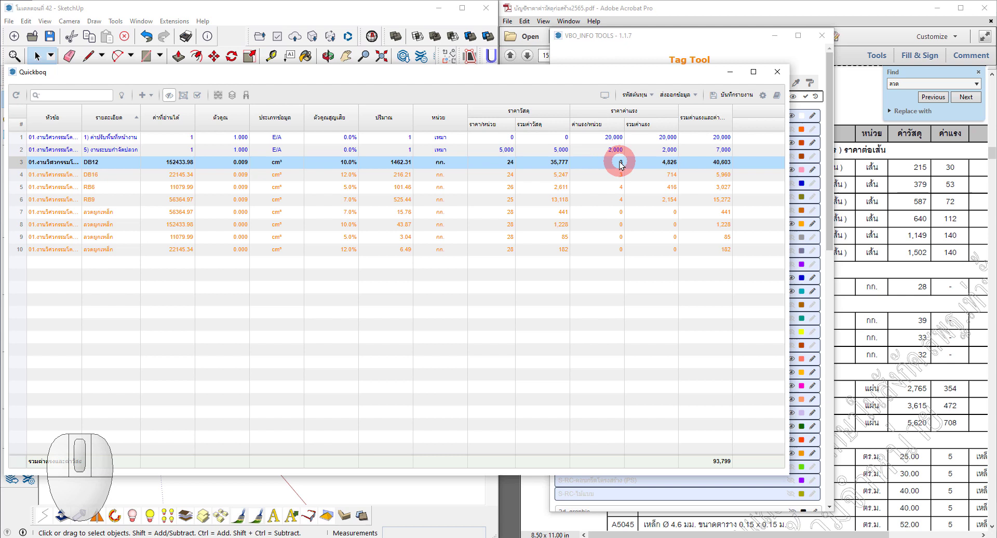
left_click(89, 125)
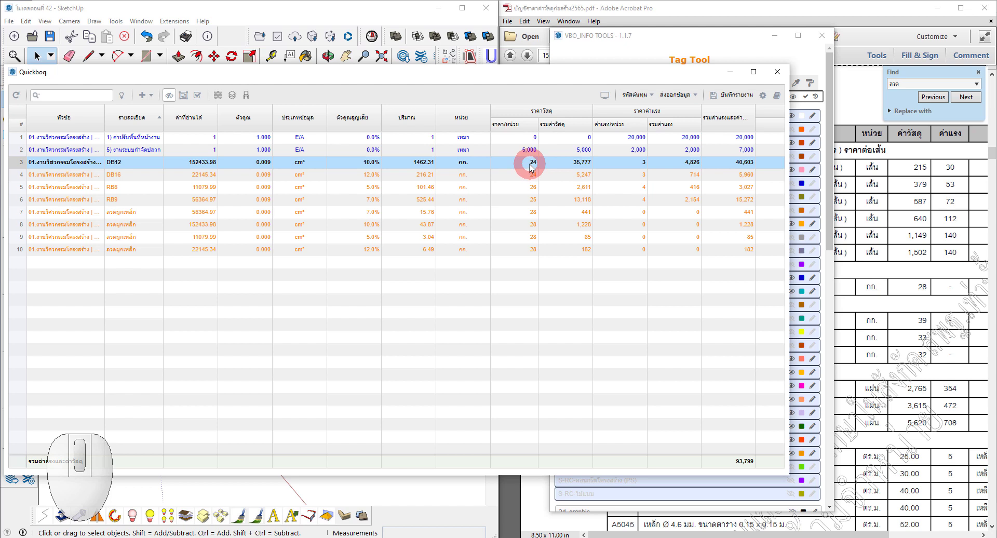
left_click_drag(651, 77, 491, 155)
left_click(779, 42)
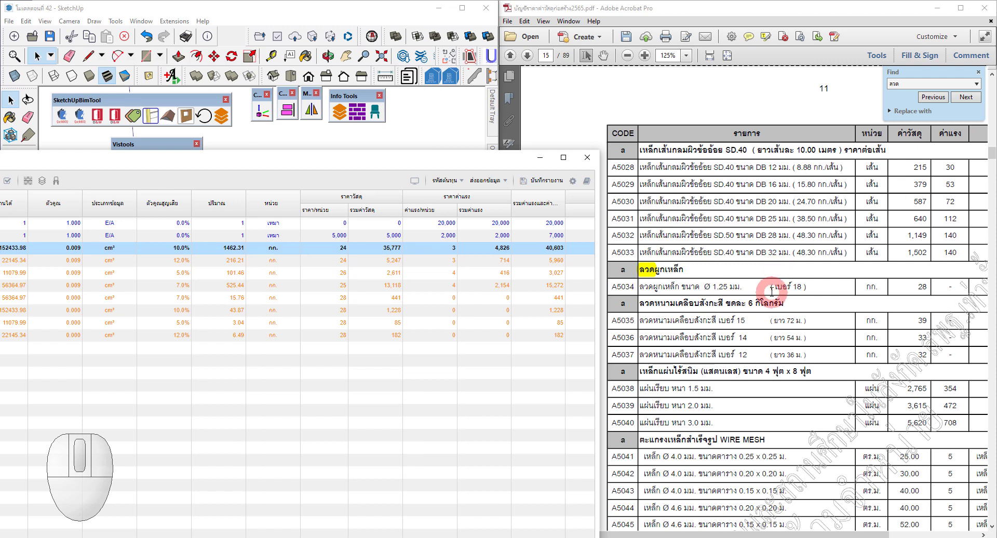
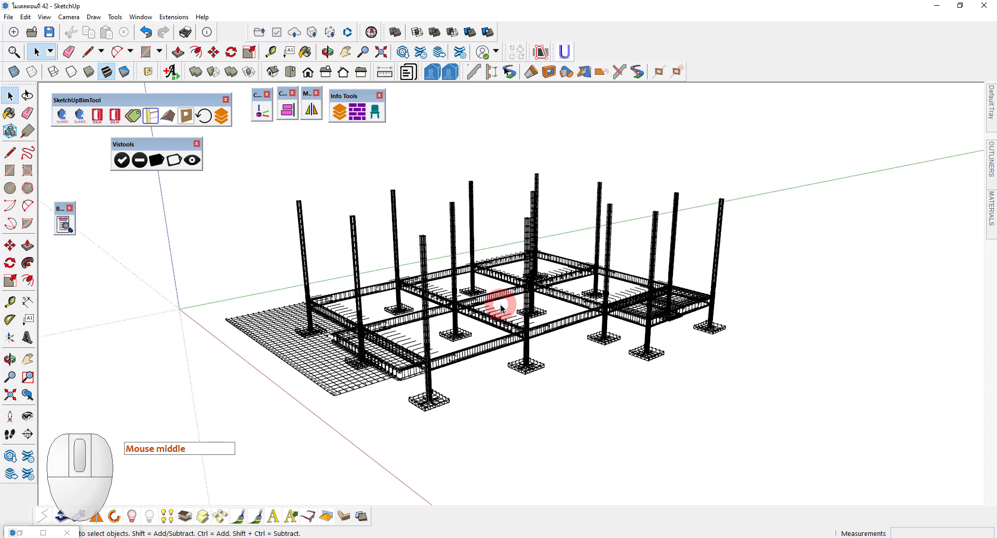
Step: Zoom in so the full rebar structure fills the SketchUp view
scroll("up", 3)
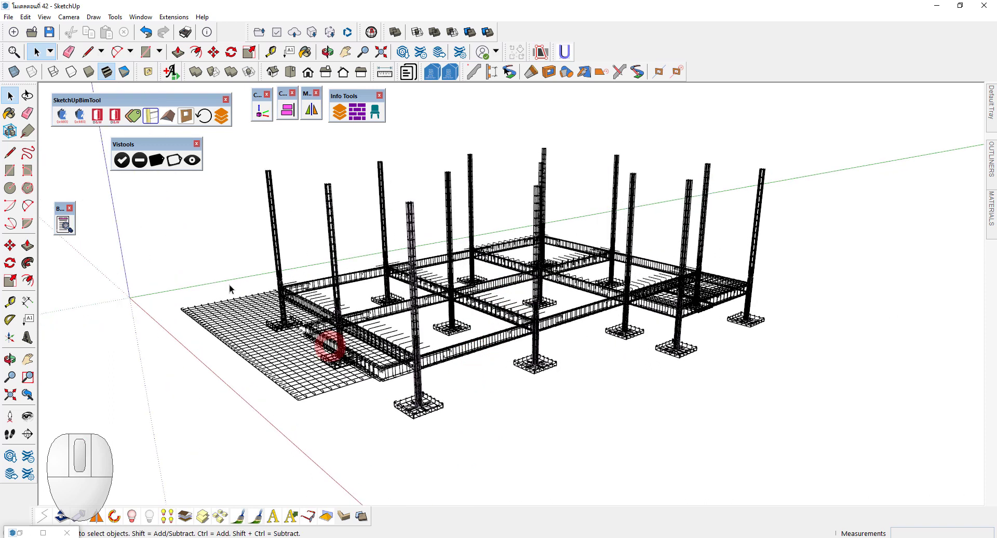
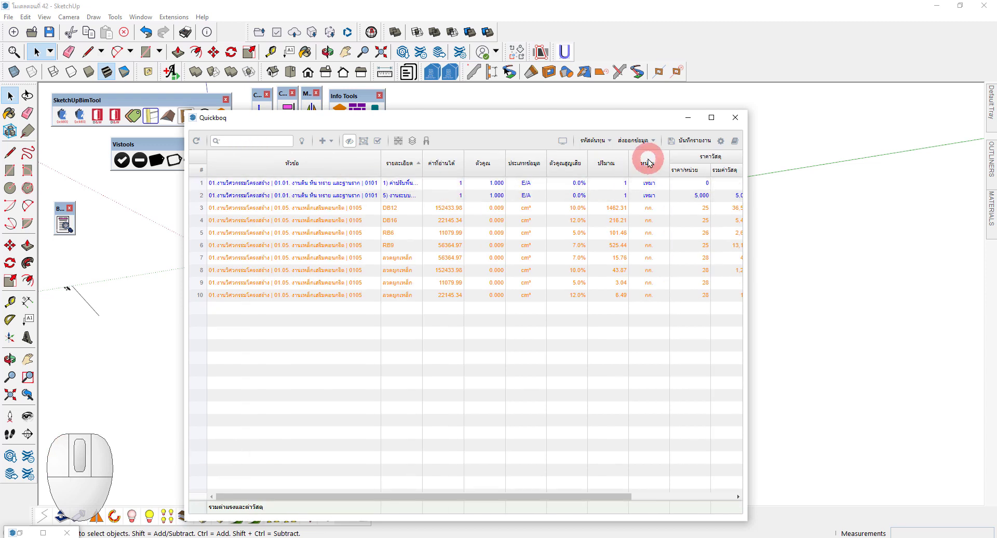
Step: Move the Quickboq table window further left over the rebar model
left_click_drag(454, 118, 377, 179)
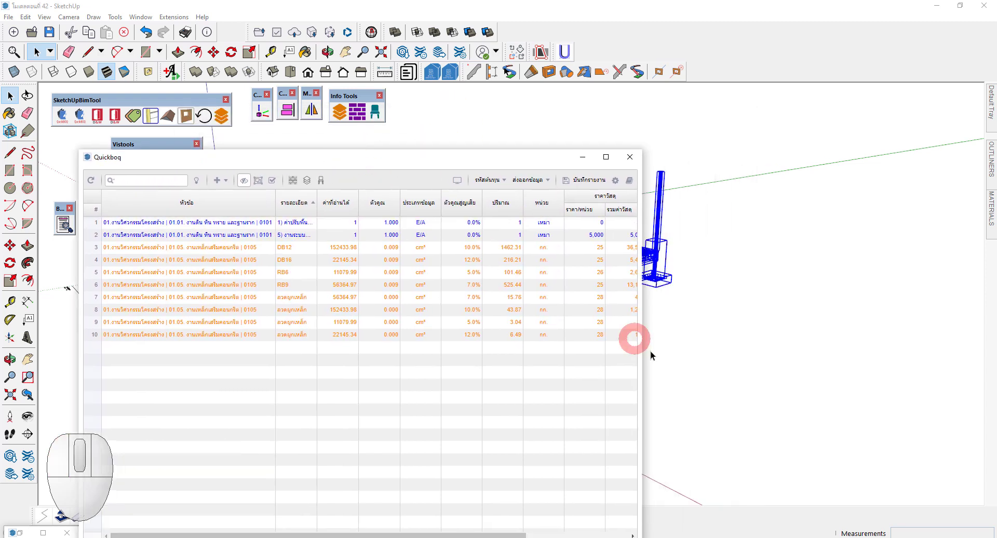
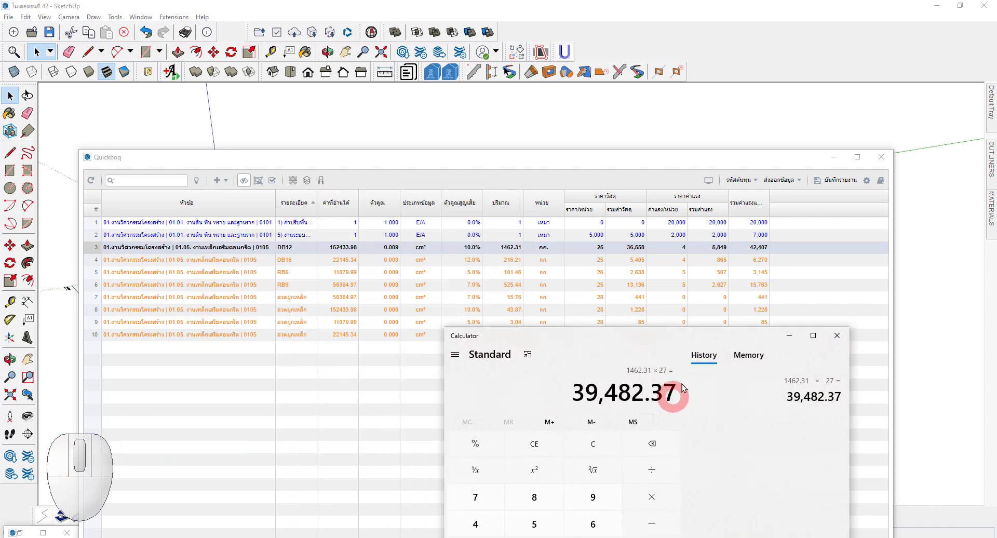
Step: Reposition the Calculator and enter the DB12 weight 1462.31
left_click_drag(693, 339, 769, 337)
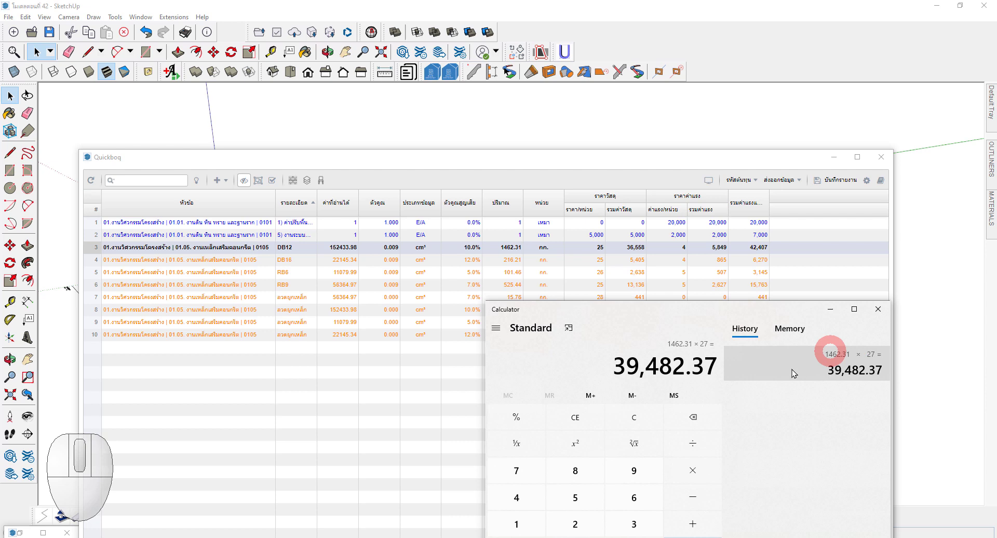
left_click_drag(657, 318, 573, 293)
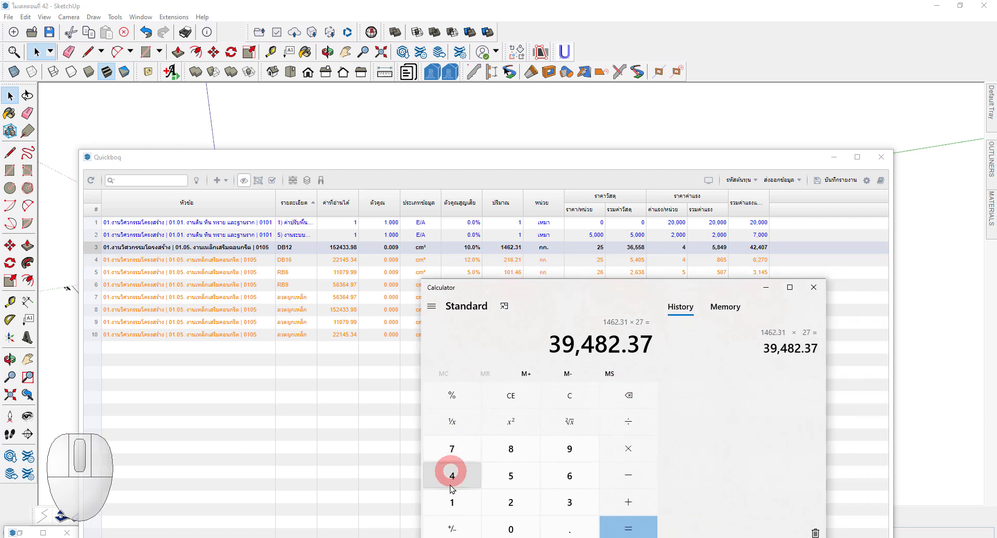
left_click_drag(453, 503, 456, 490)
left_click(457, 478)
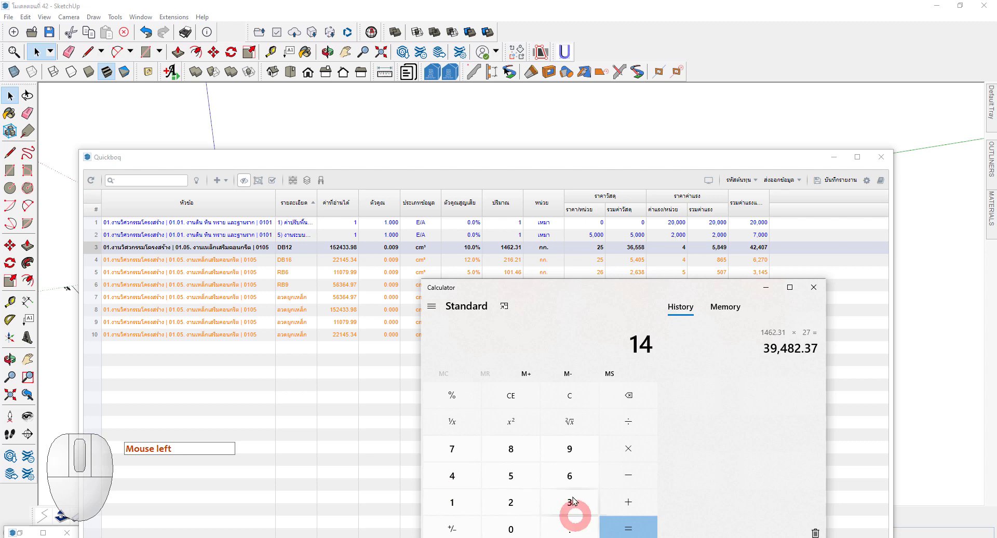
left_click(573, 479)
left_click(515, 505)
left_click(573, 531)
left_click_drag(570, 501, 512, 480)
left_click(451, 498)
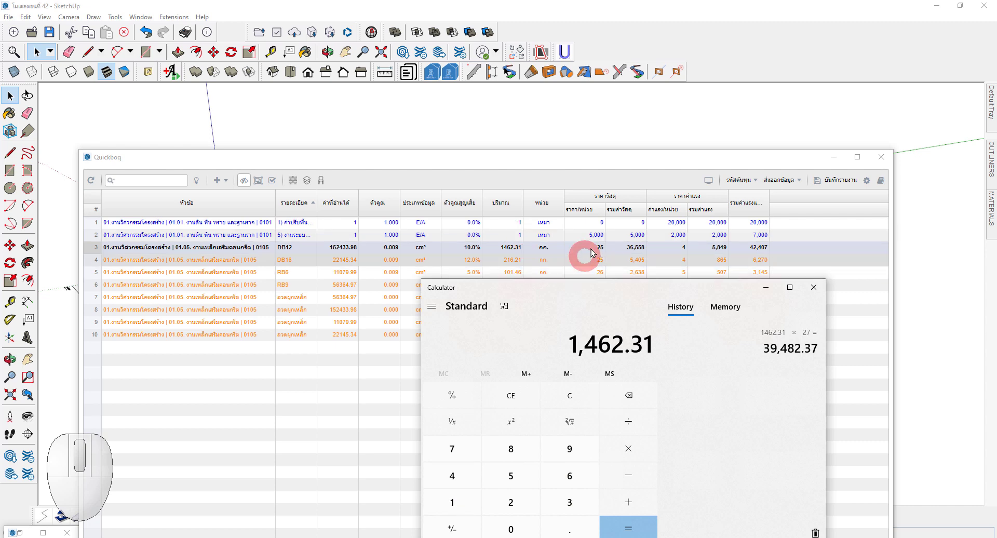
Step: Multiply 1462.31 by the unit price 29 to check the DB12 total
left_click(632, 451)
left_click_drag(516, 506, 558, 466)
left_click(573, 448)
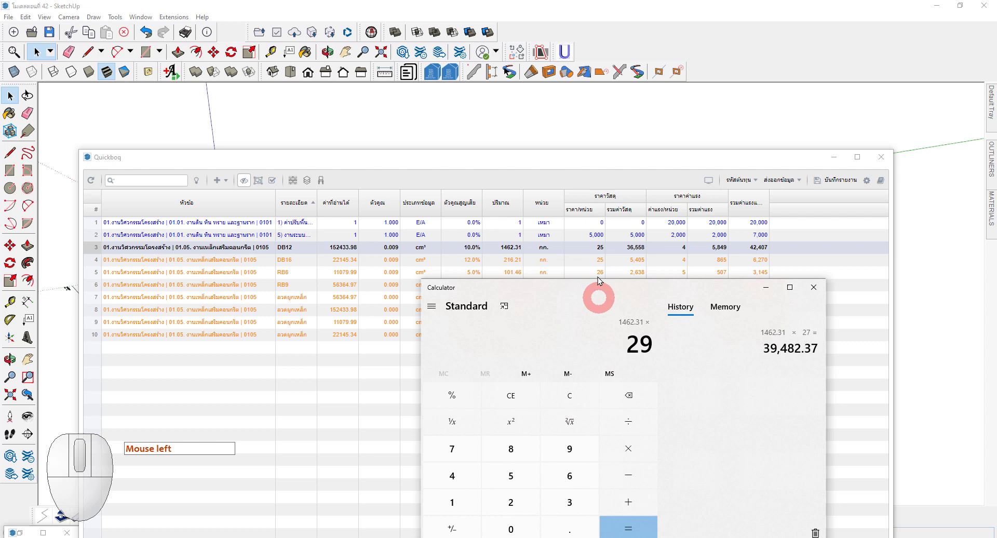
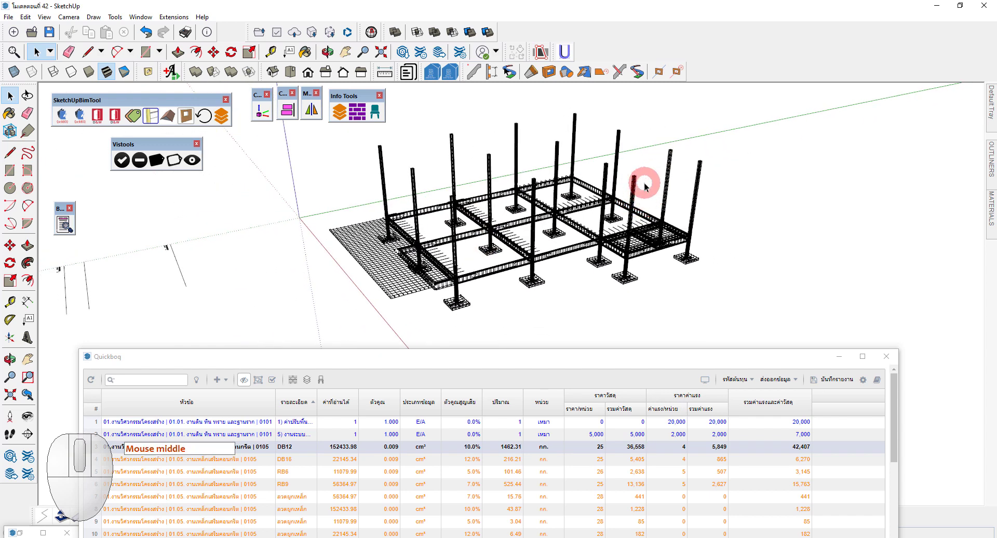
middle_click(712, 185)
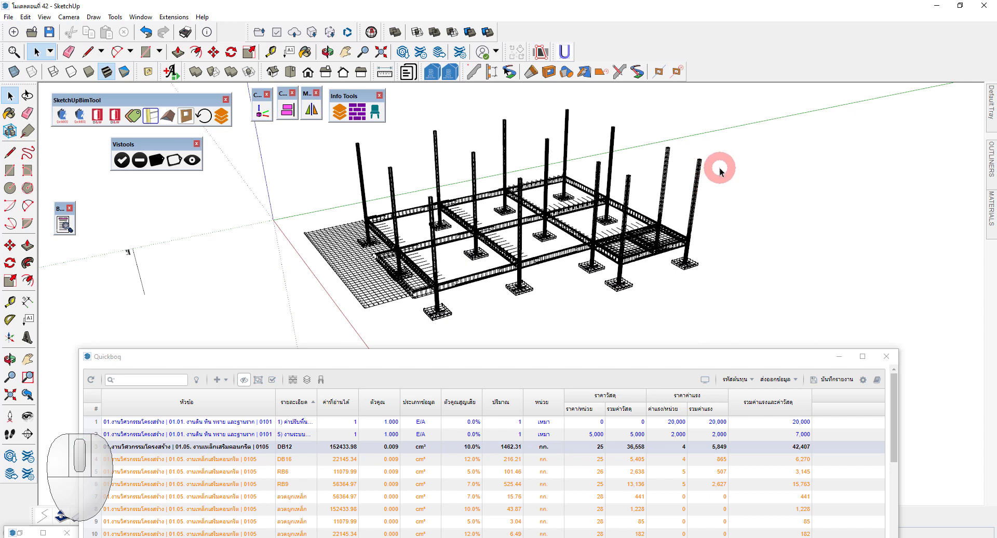